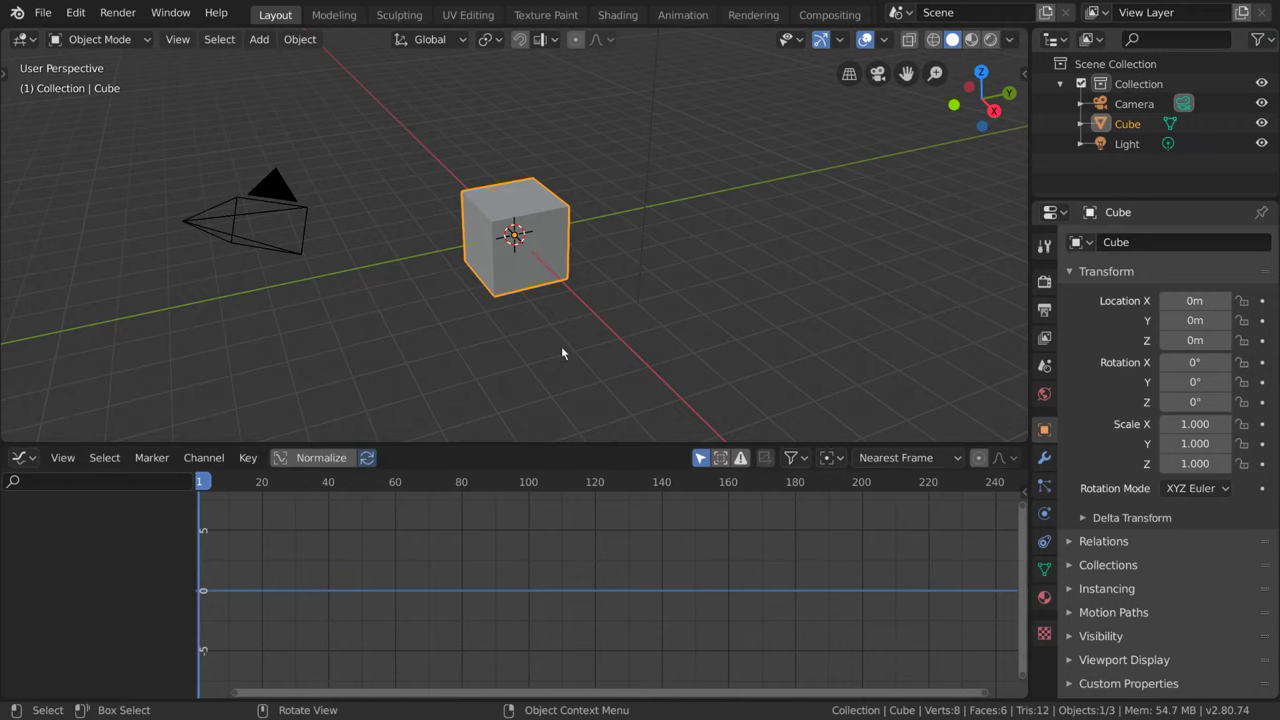
Enter the Animation workspace and toggle the bottom editor between Dope Sheet and Graph Editor.
left_click(679, 26)
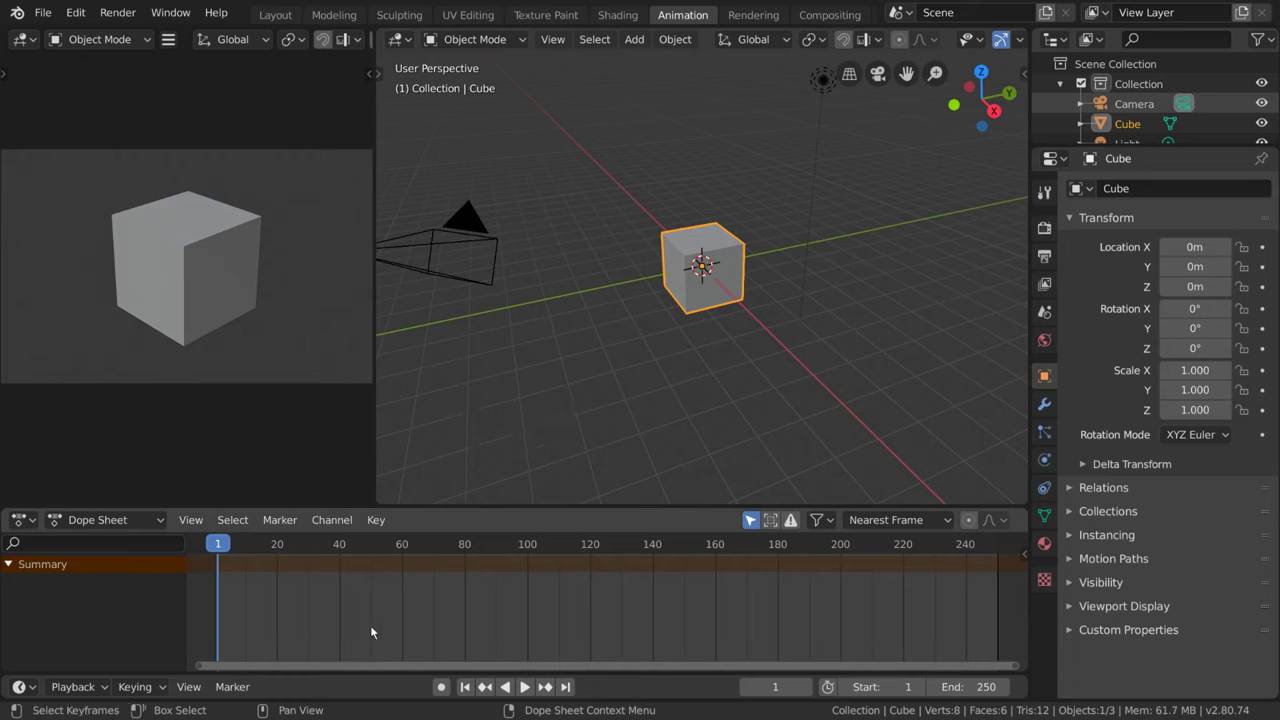
key("ctrl+Tab")
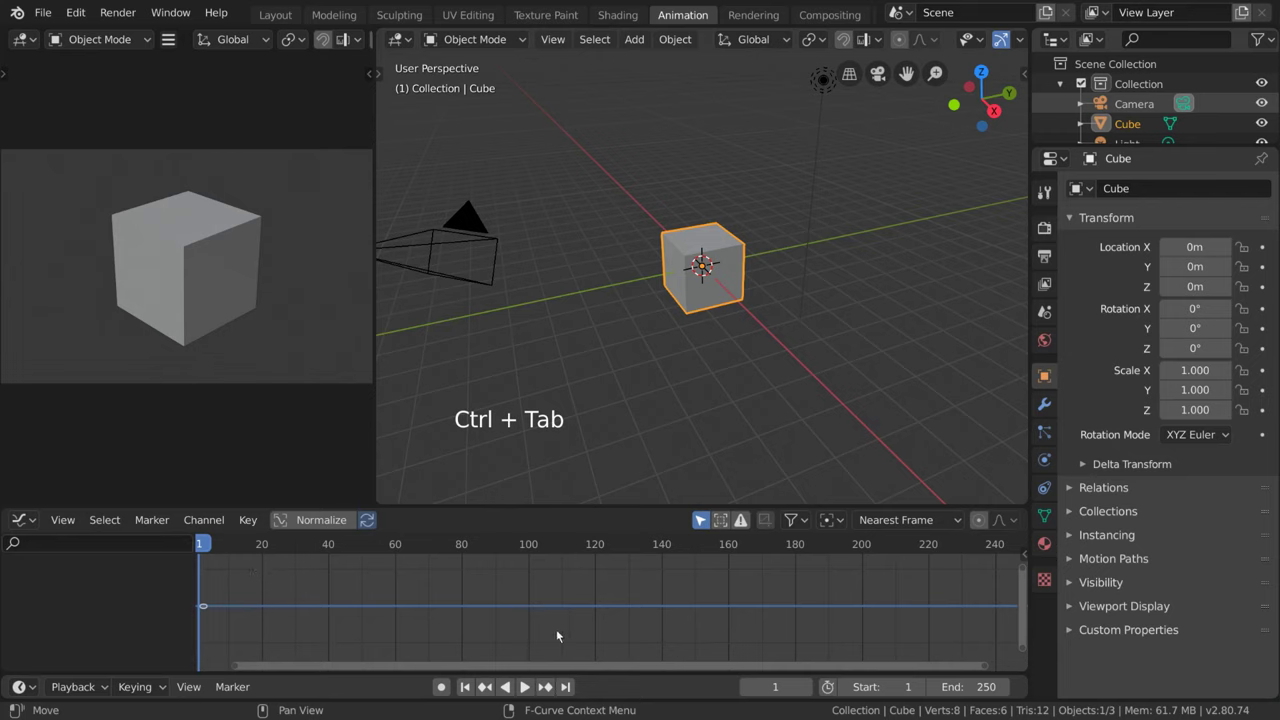
key("ctrl+Tab")
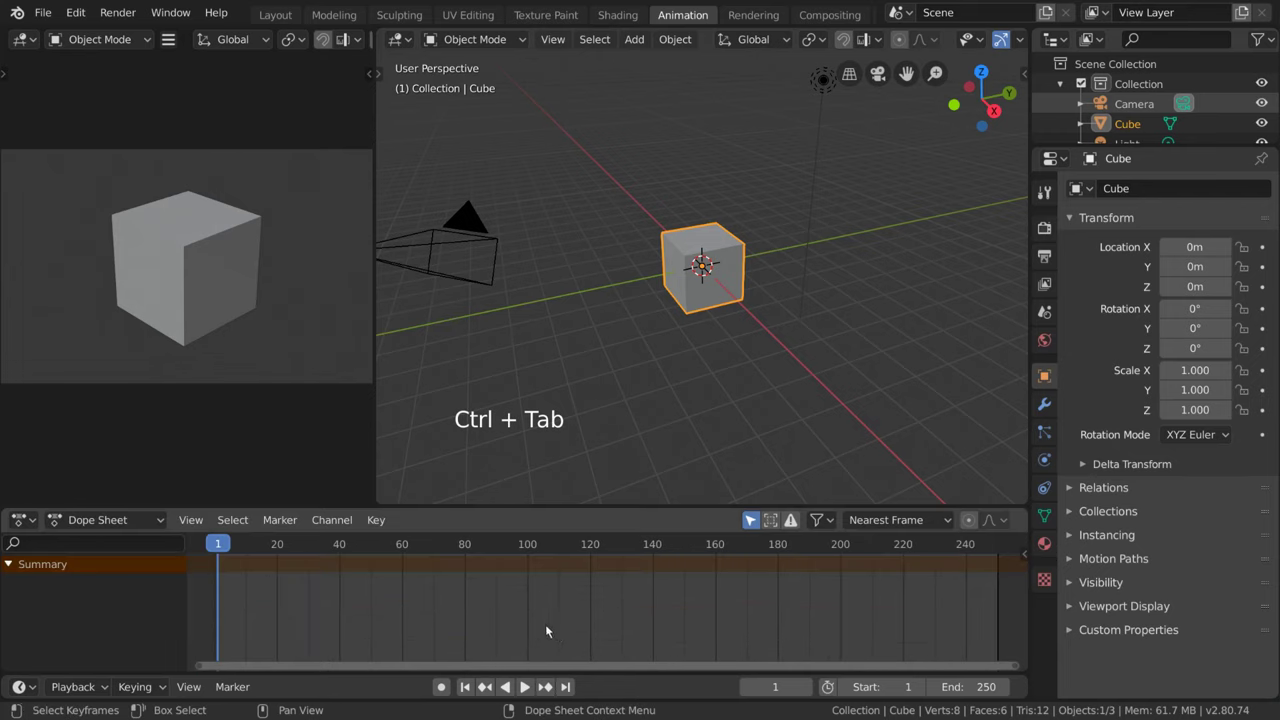
left_click(204, 526)
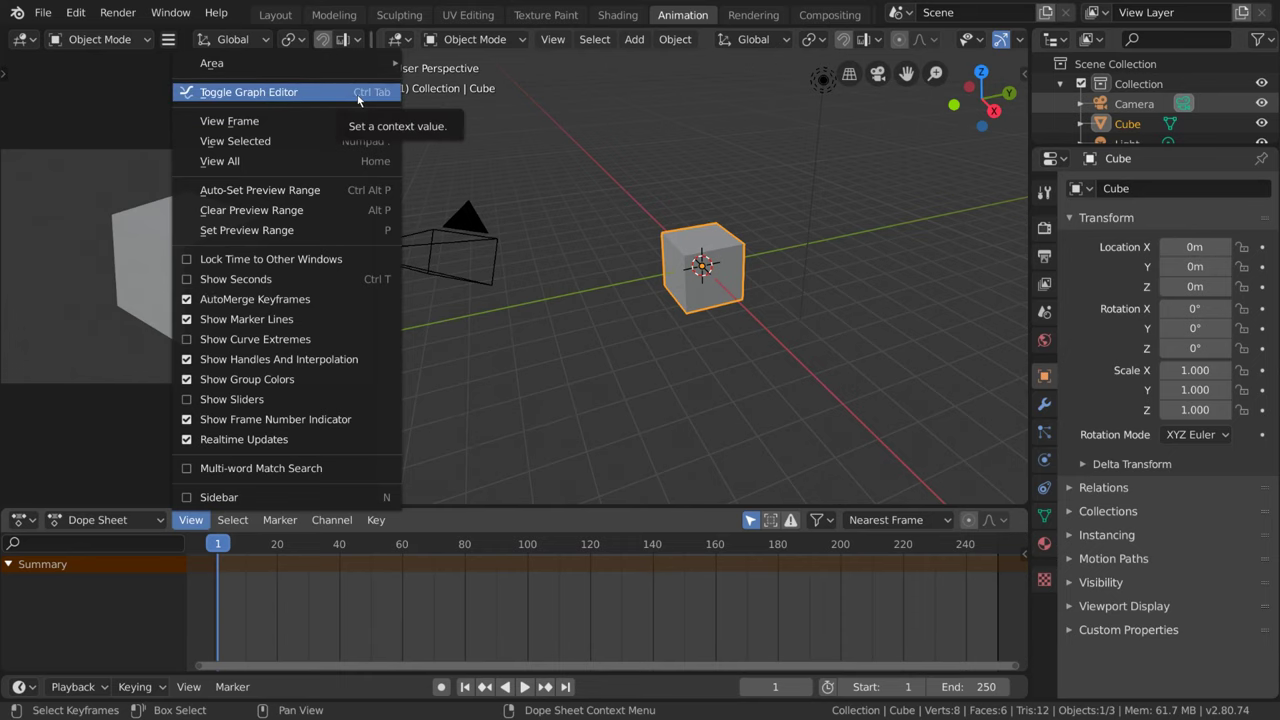
left_click(66, 526)
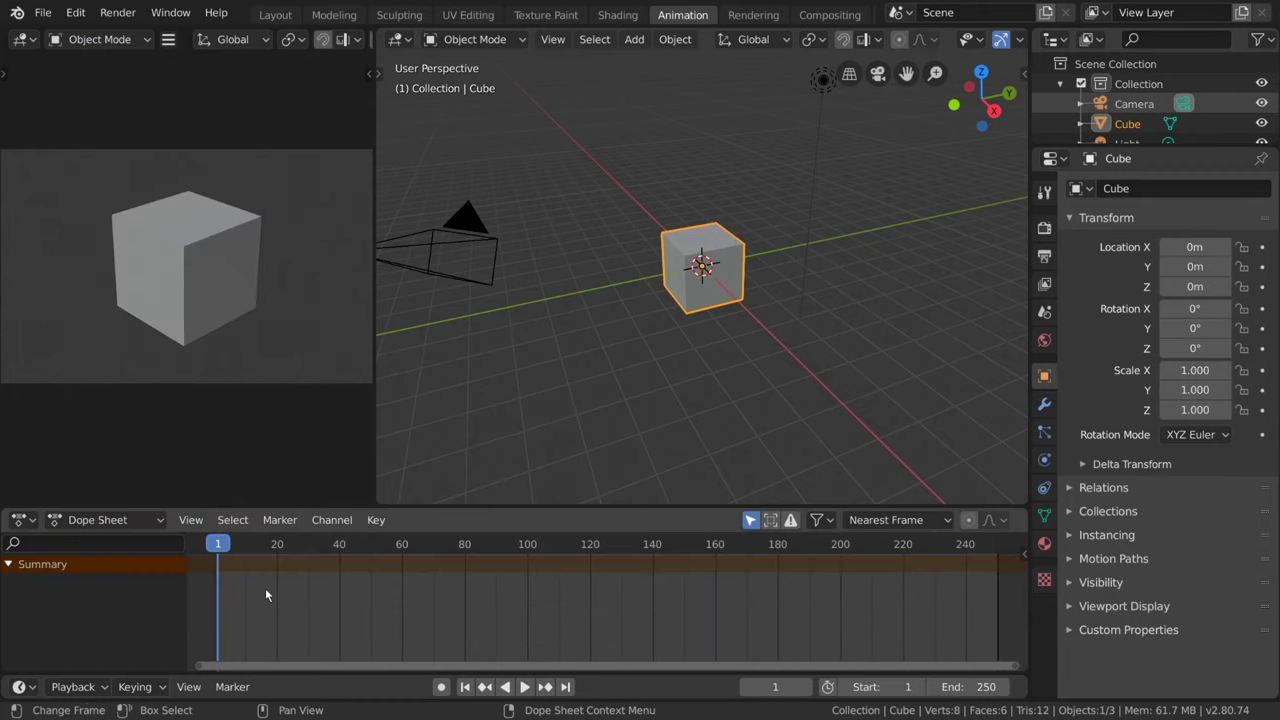
Subdivide the cube into a smooth-shaded ball and key it 5 m above the ground at frame 1.
key("ctrl+Tab")
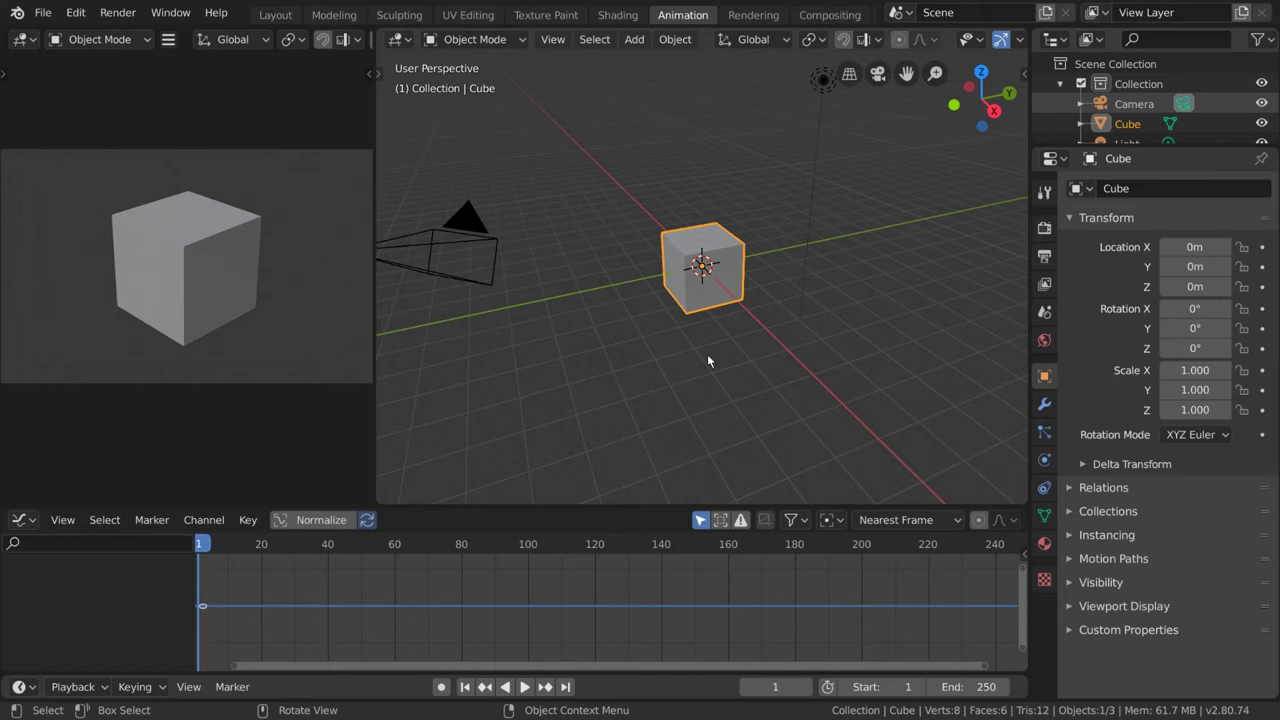
key("ctrl+2")
right_click(876, 314)
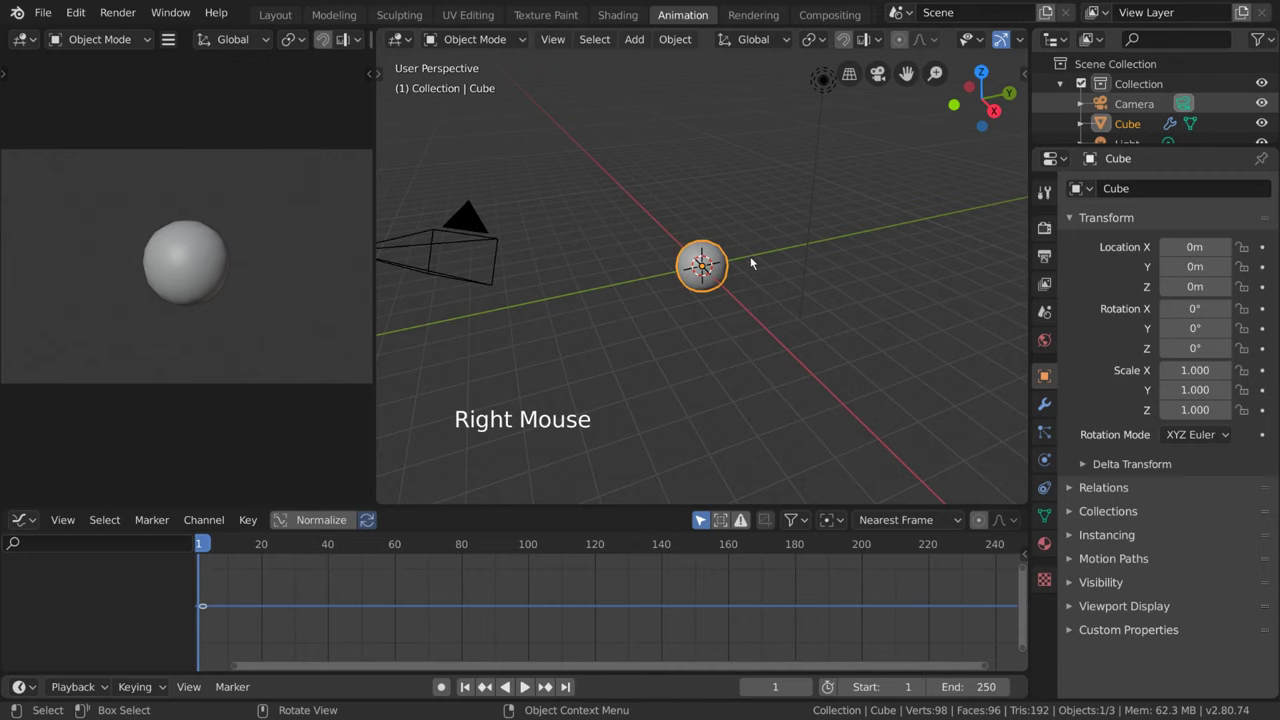
left_click(438, 690)
key("g")
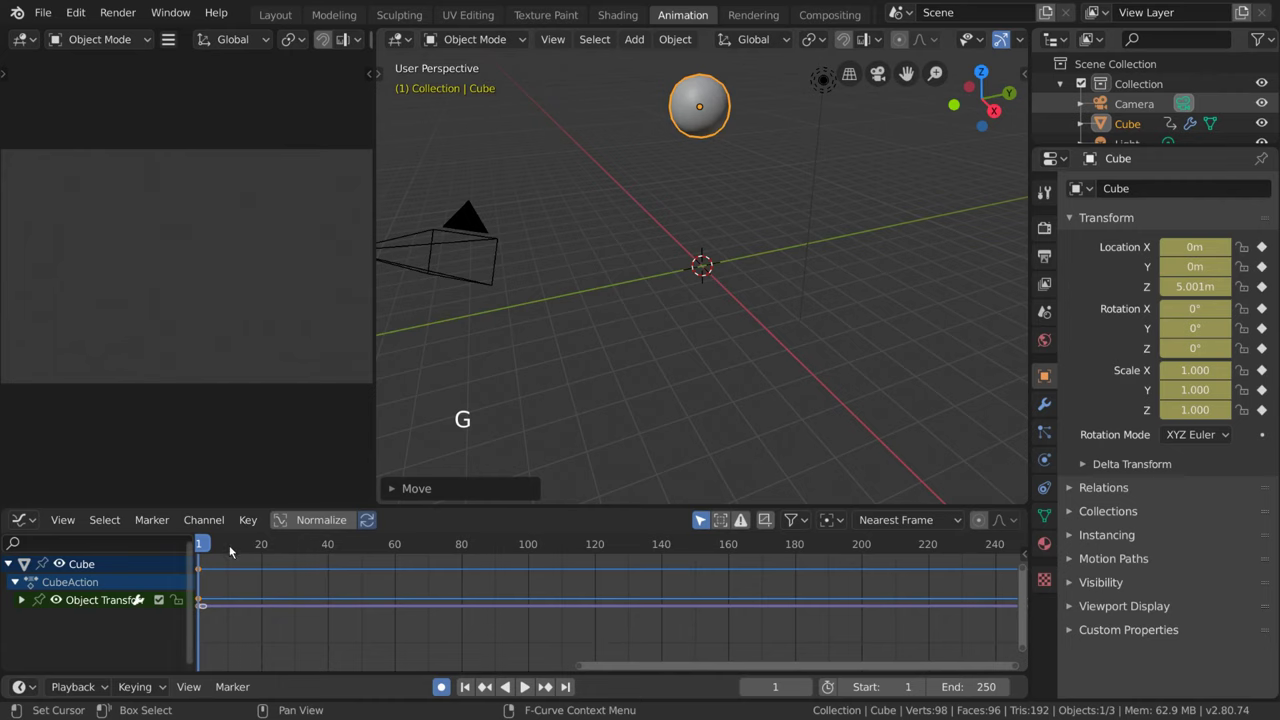
Key the ball landing at frame 10, then bouncing and settling on the ground by frame 20.
left_click(233, 553)
left_click(233, 553)
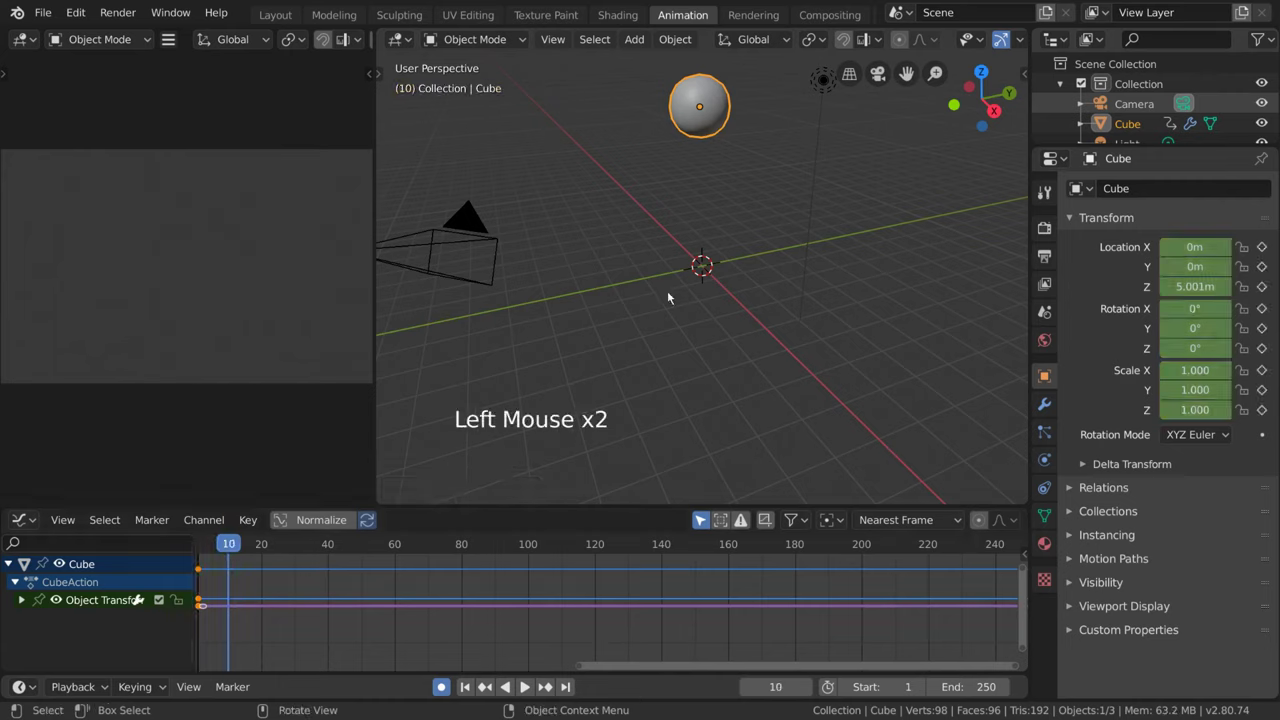
key("alt+g")
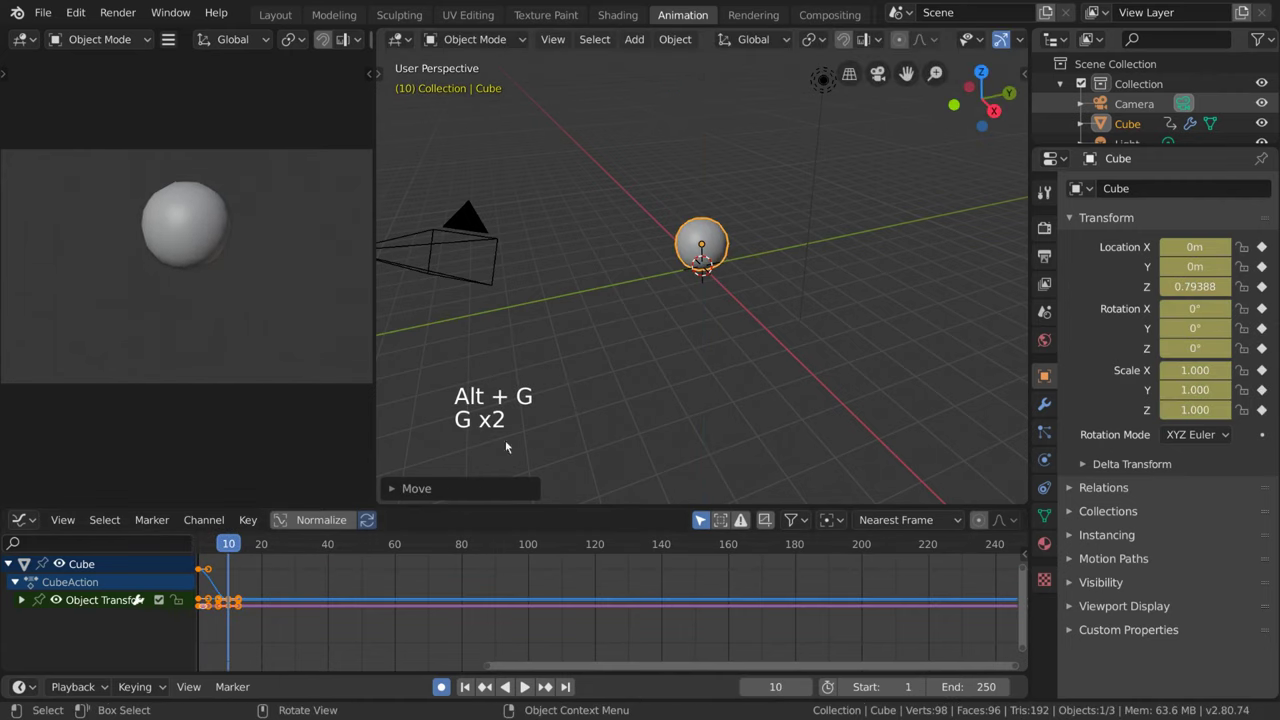
scroll("down", 3)
key("alt+g")
key("g")
scroll("down", 3)
key("g")
key("g")
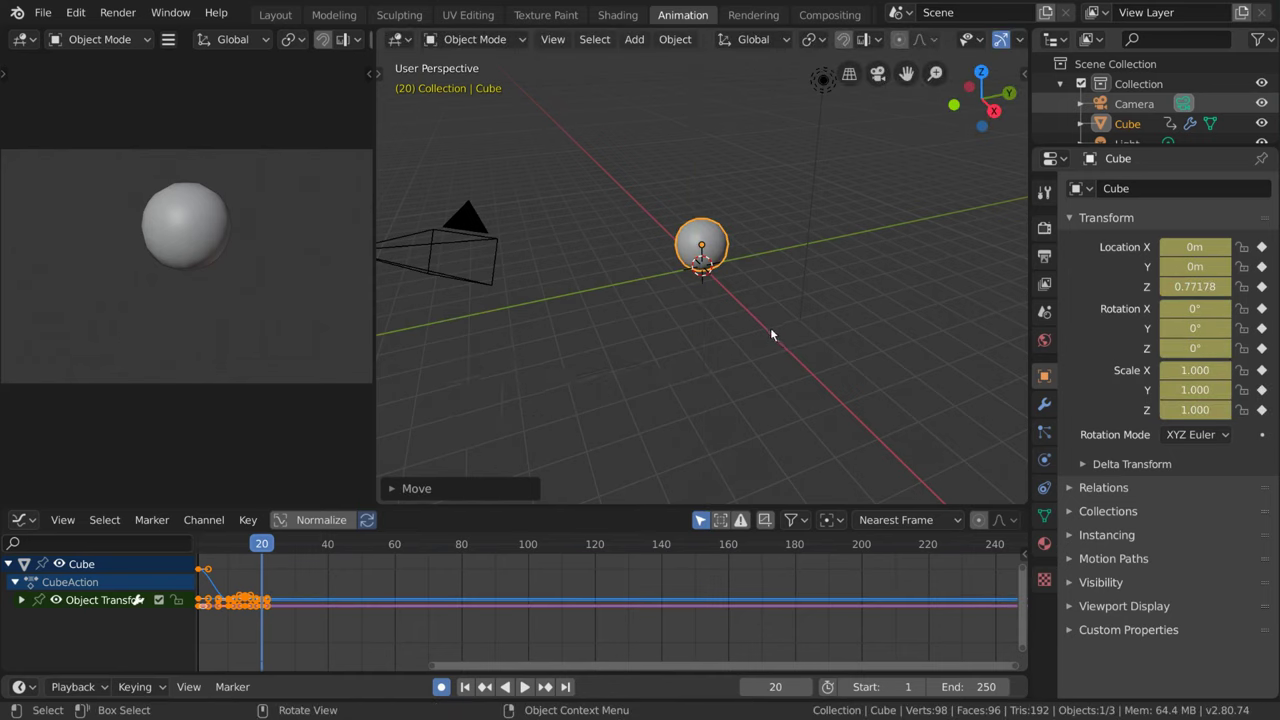
Frame the whole bounce curve in the Graph Editor view.
middle_click(326, 627)
scroll("up", 3)
middle_click(483, 611)
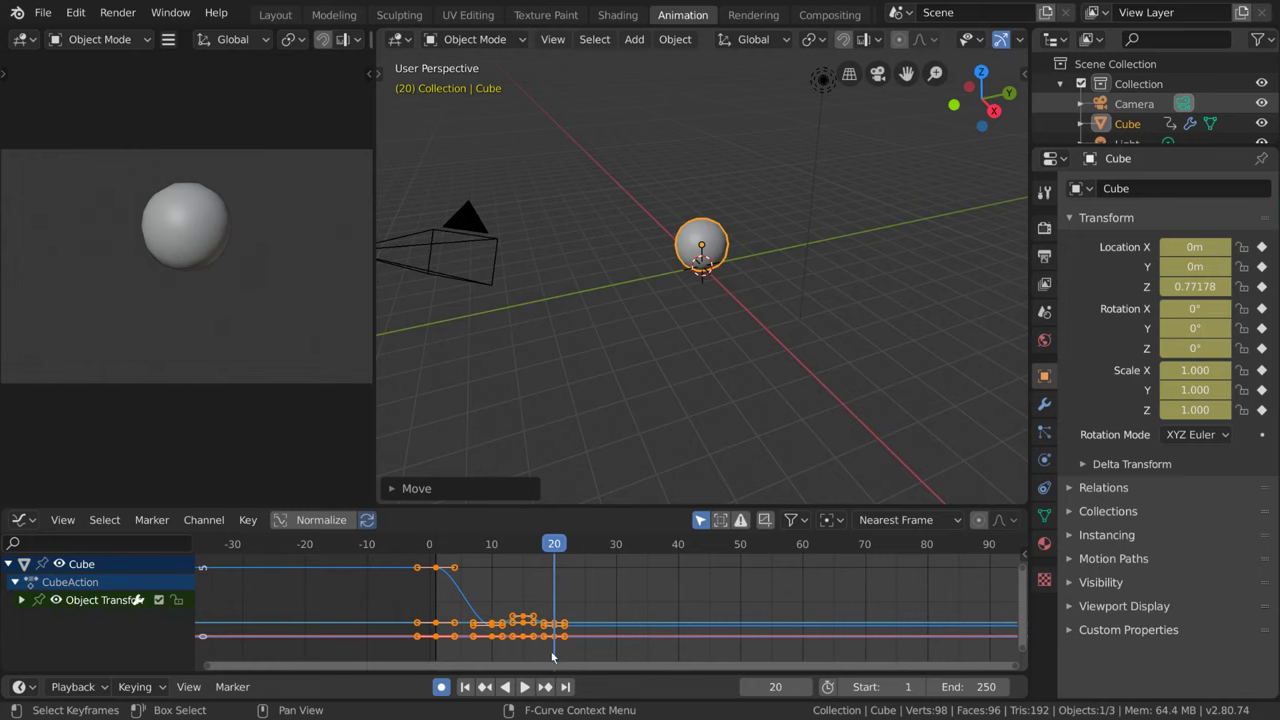
Scrub to frame 7, play the fall briefly and toggle over to the Dope Sheet.
left_click(542, 544)
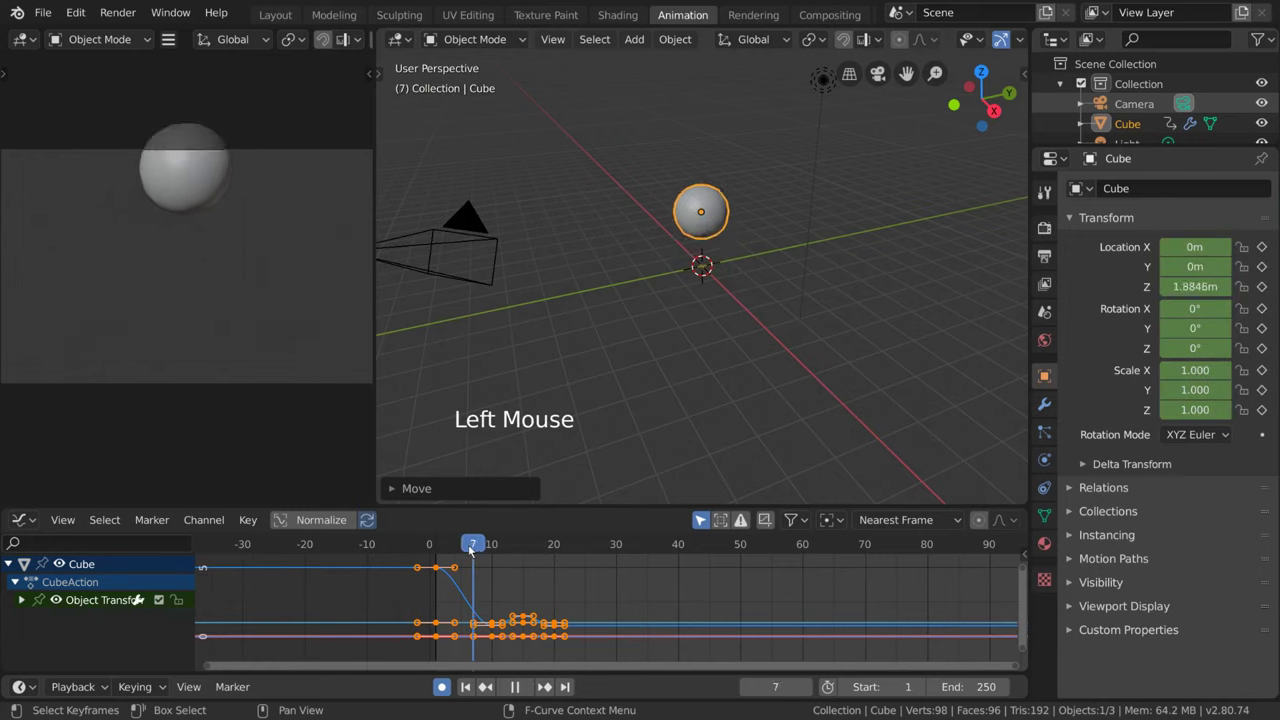
key("space")
key("space")
left_click(528, 547)
key("ctrl+Tab")
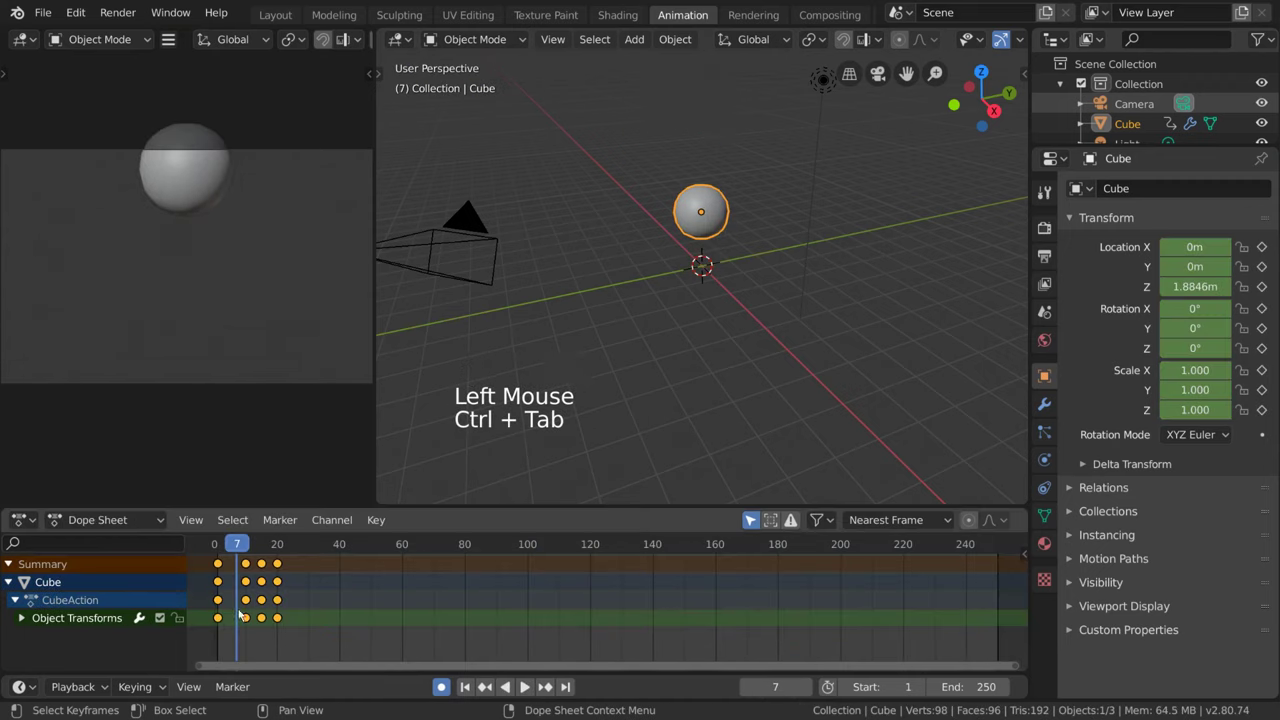
Pick out the bounce keyframes in the Dope Sheet and return to the Graph Editor.
left_click(216, 558)
left_click(252, 620)
left_click(264, 620)
left_click(279, 624)
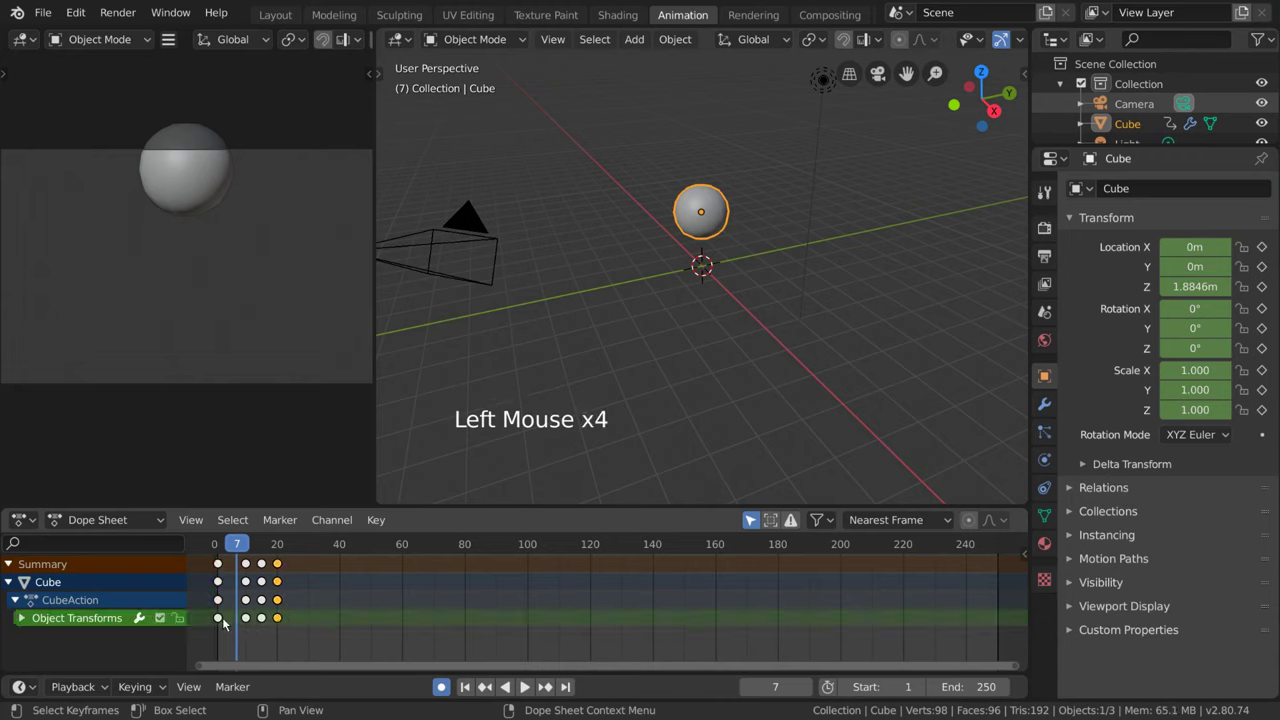
left_click(220, 621)
key("a")
key("ctrl+Tab")
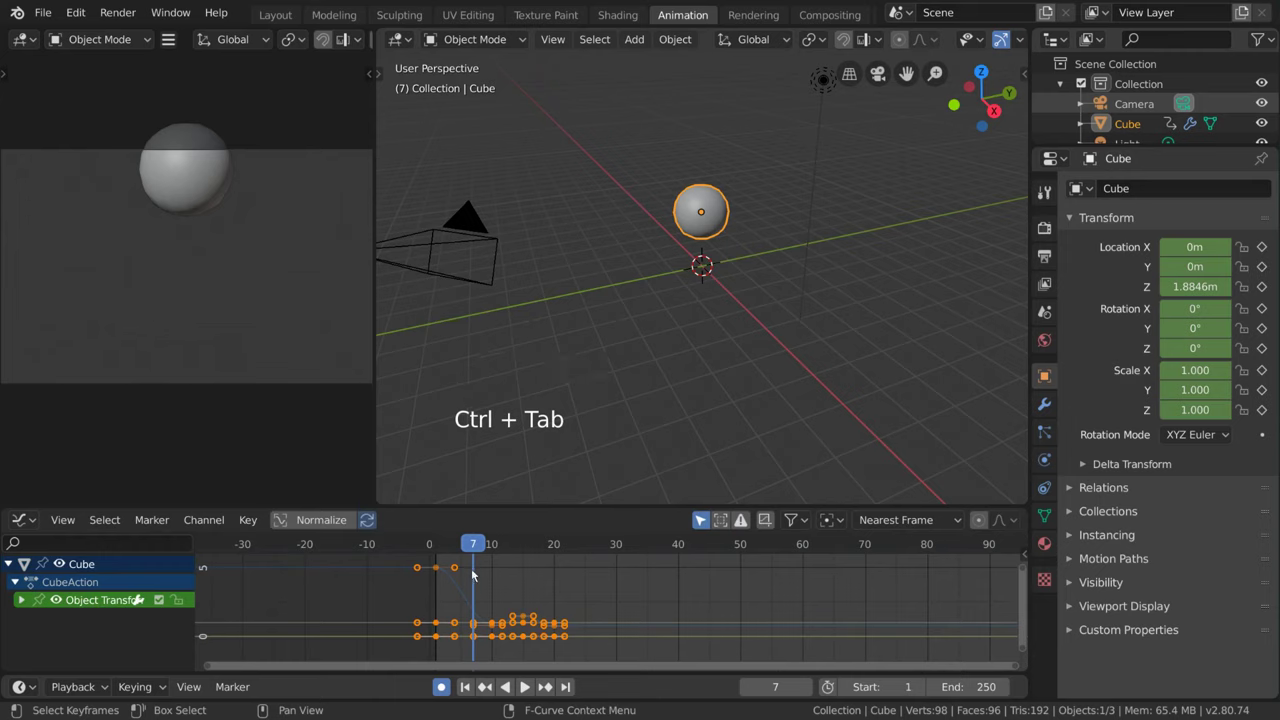
Select the landing keyframes at frame 10 and one of their handles.
left_click(496, 625)
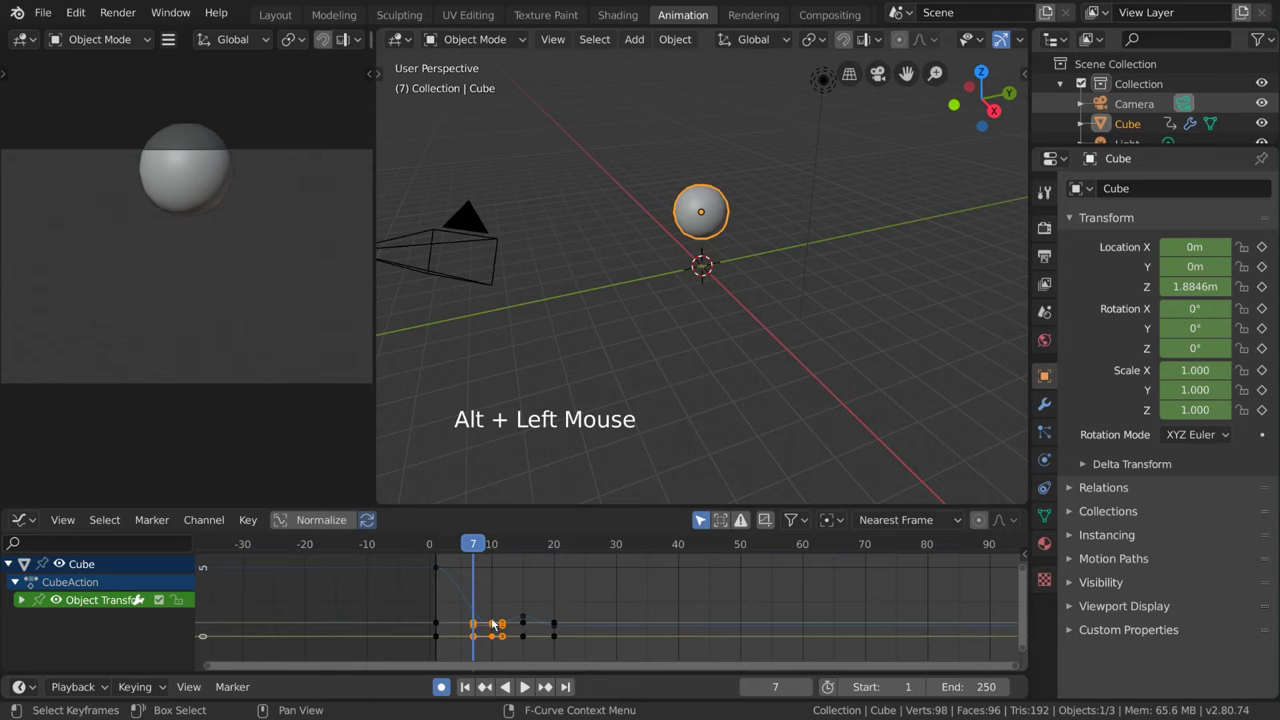
left_click(468, 545)
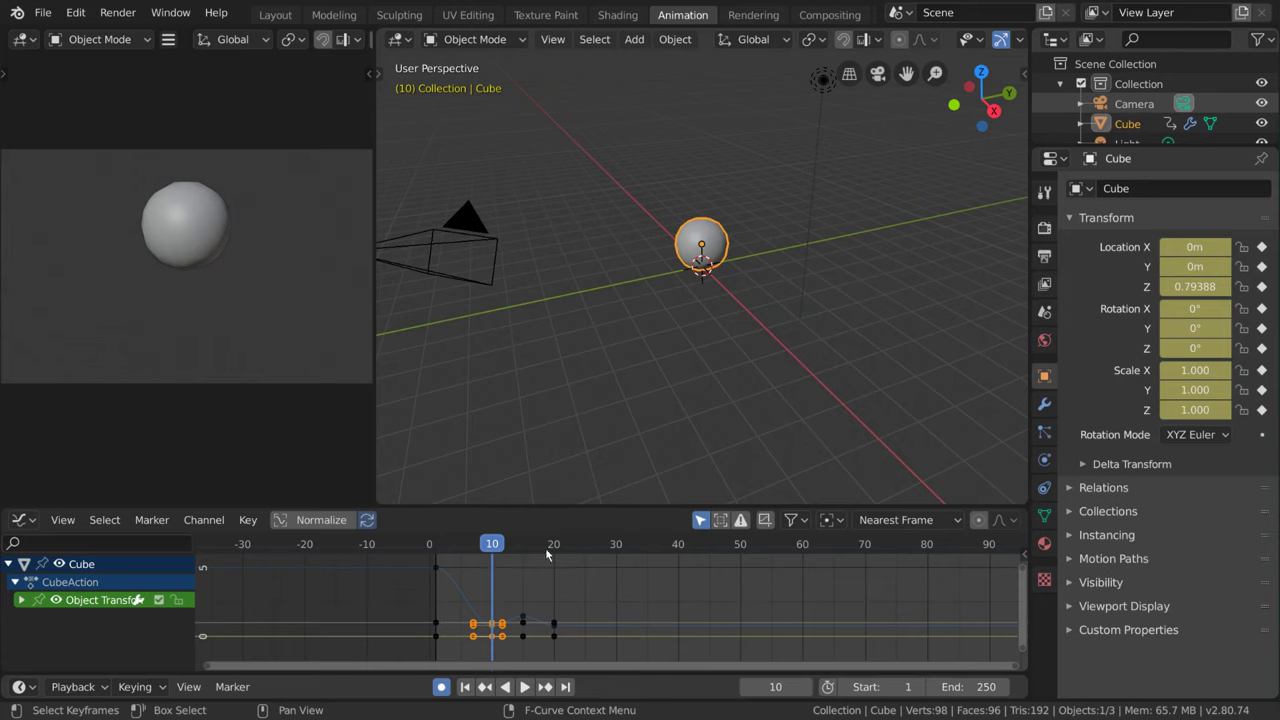
left_click(254, 517)
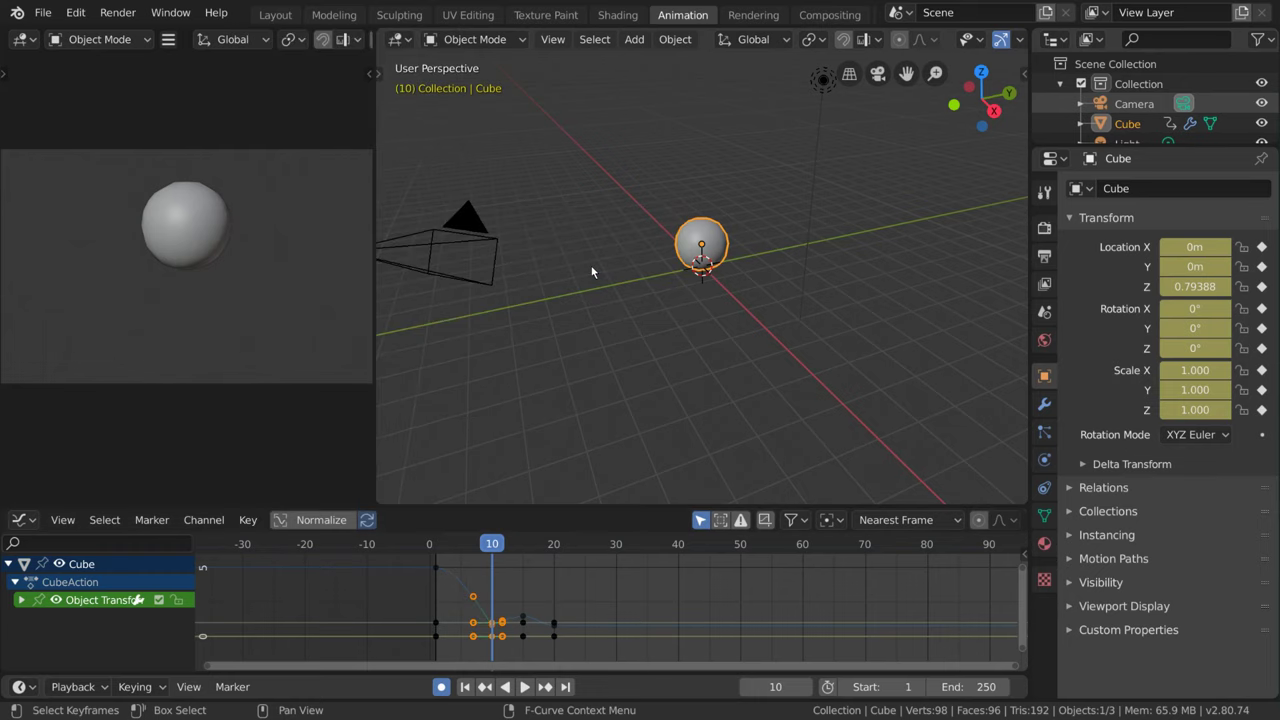
Give the landing keys Vector handles so the curve dips sharply at frame 10.
key("v")
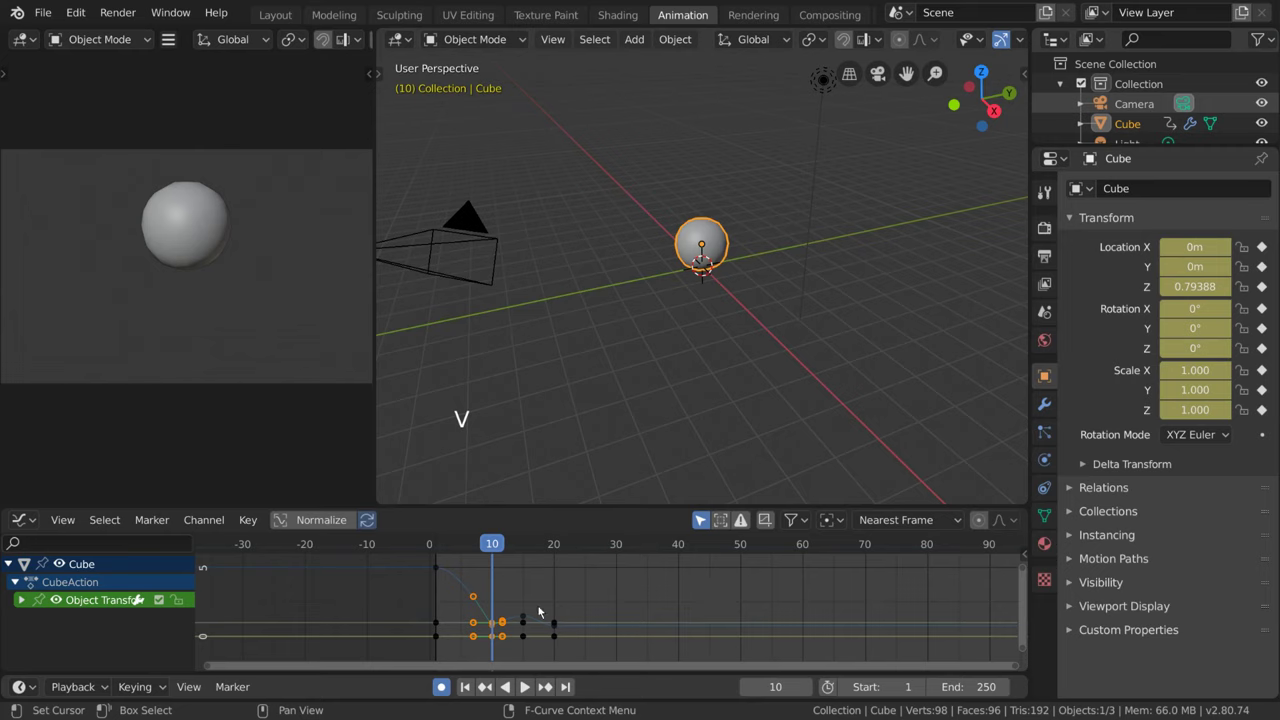
scroll("up", 3)
middle_click(494, 613)
key("a")
Select the settling keys near frame 20 and bring up the handle type list for them.
scroll("down", 3)
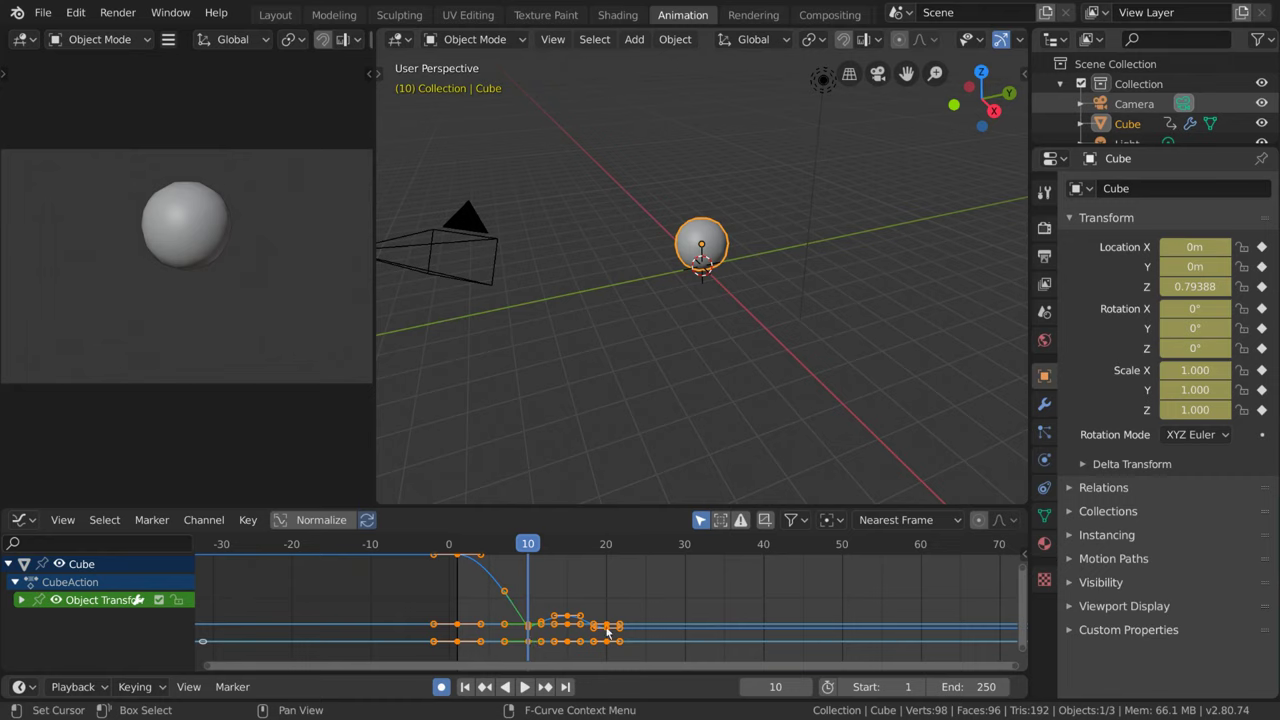
left_click(610, 631)
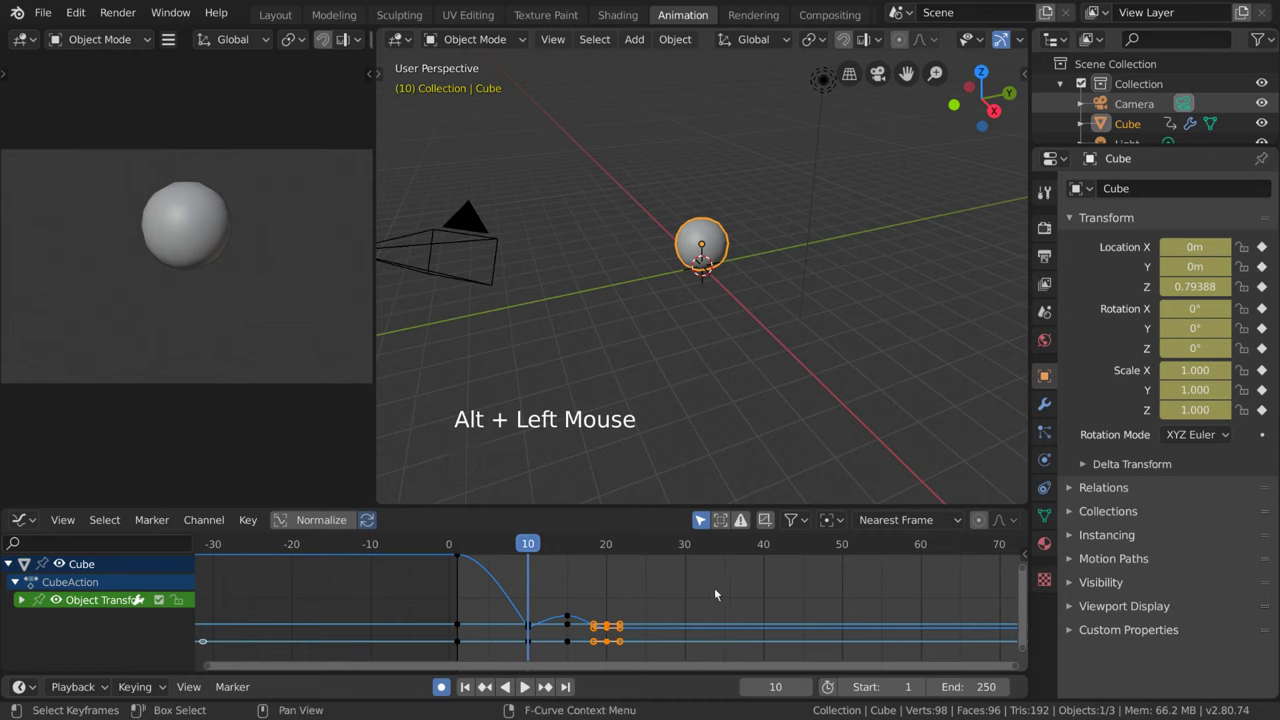
key("v")
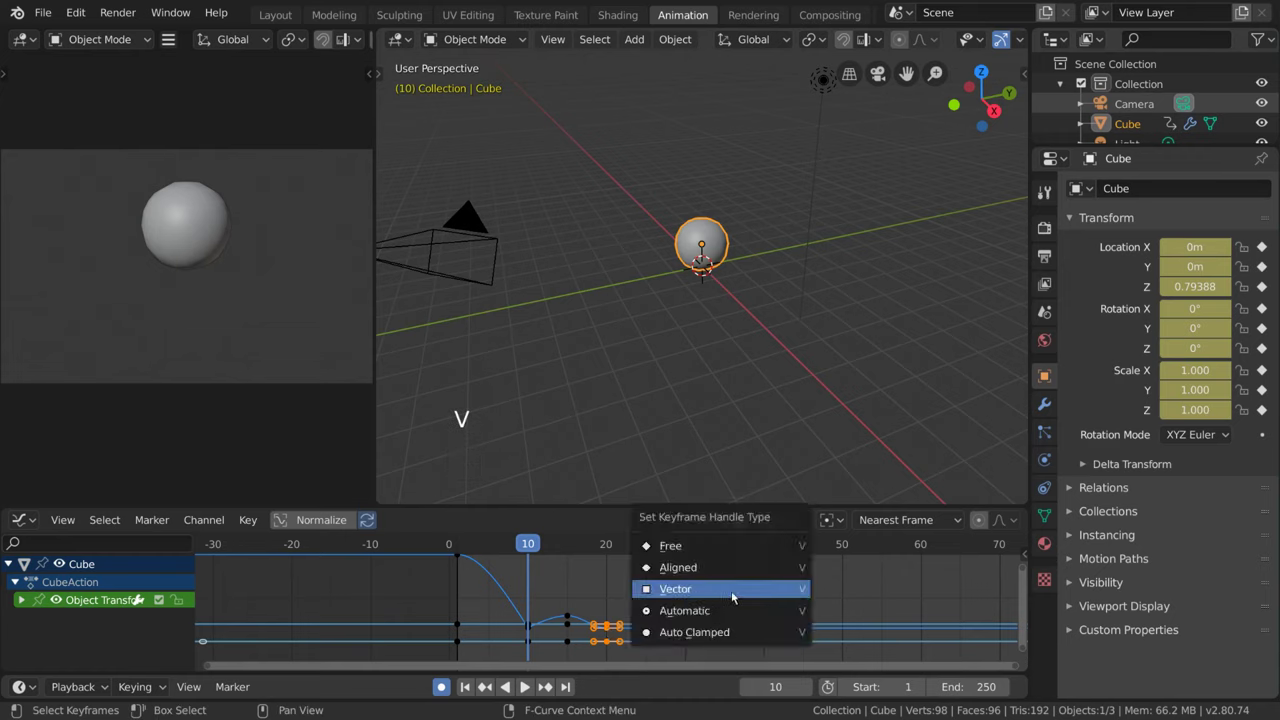
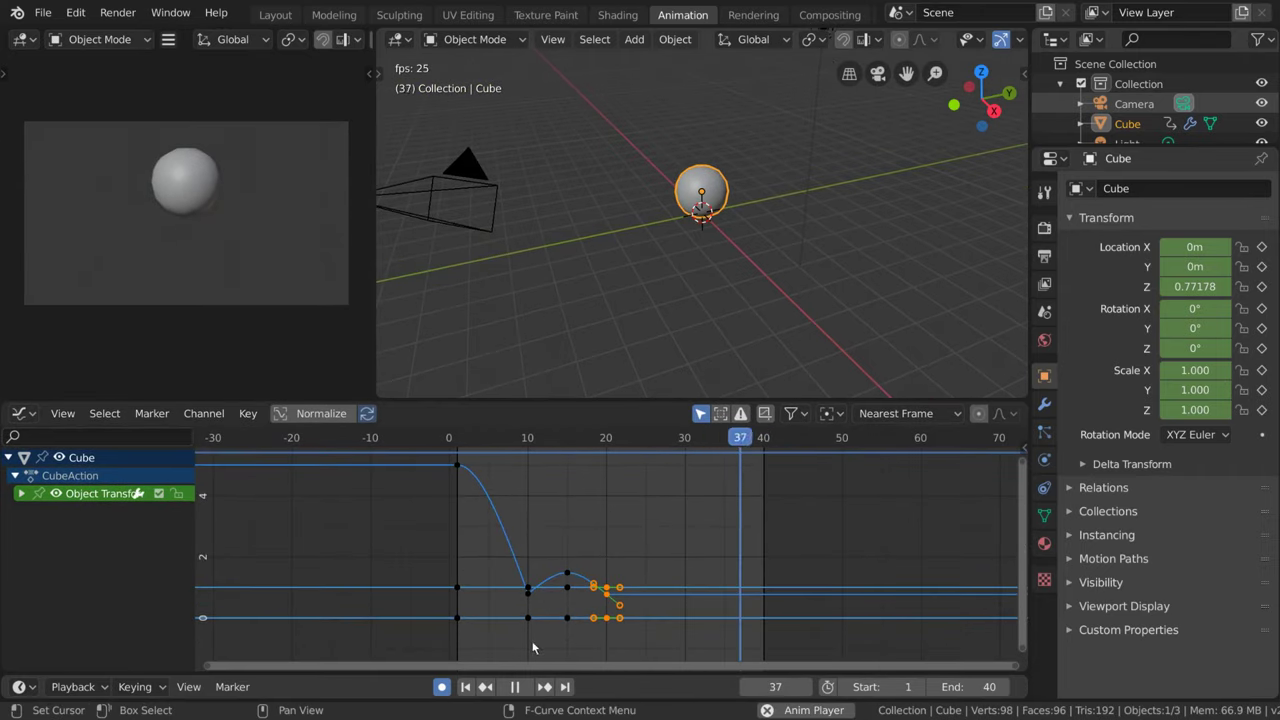
Zoom and pan onto the bounce curve, frame it with Home and reveal the object's transform channels.
scroll("up", 3)
middle_click(544, 595)
scroll("up", 3)
middle_click(601, 569)
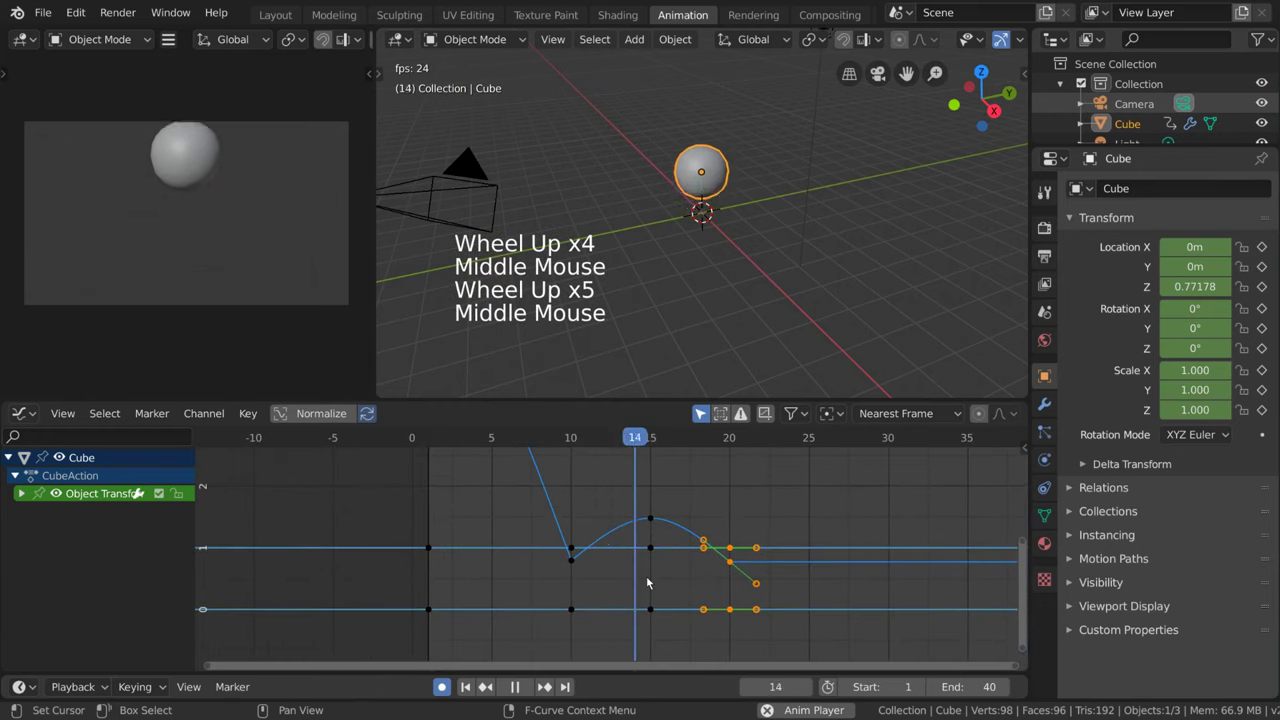
key("Home")
left_click(71, 414)
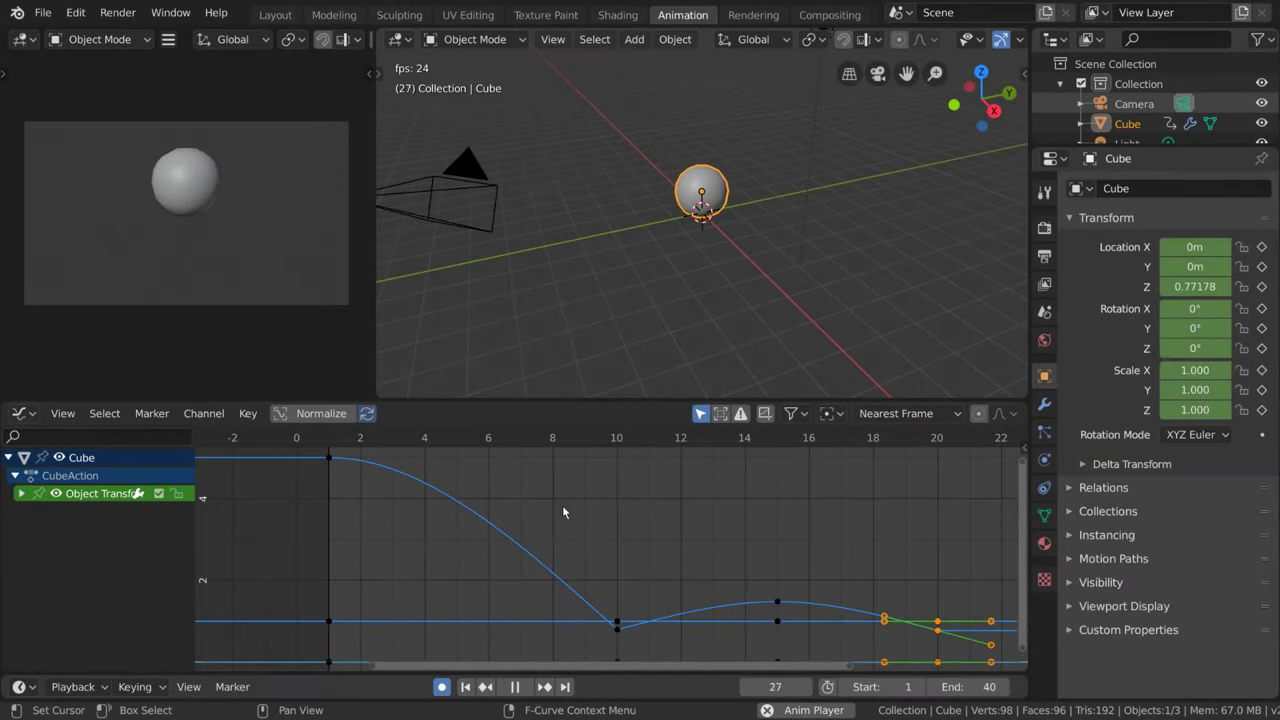
left_click(18, 495)
Expand the Cube's Object Transforms group into its location, rotation and scale channels.
left_click(25, 494)
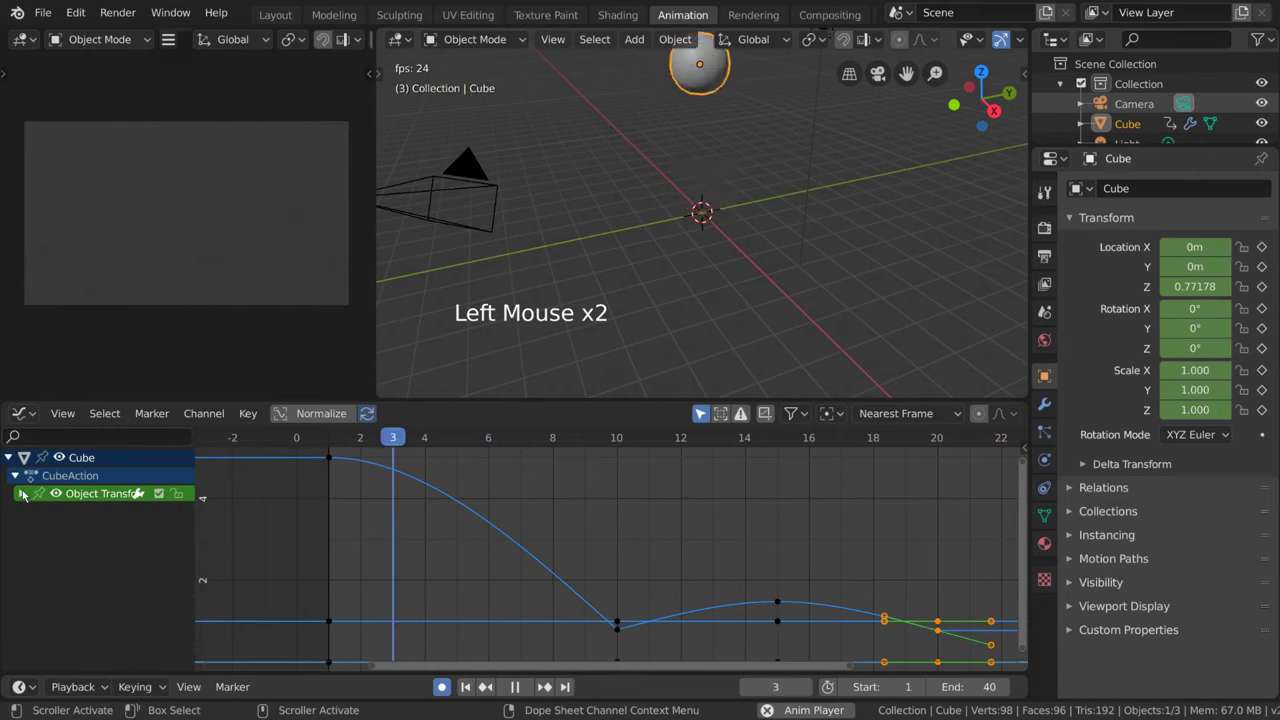
left_click(25, 494)
left_click(96, 515)
left_click(96, 536)
left_click(96, 551)
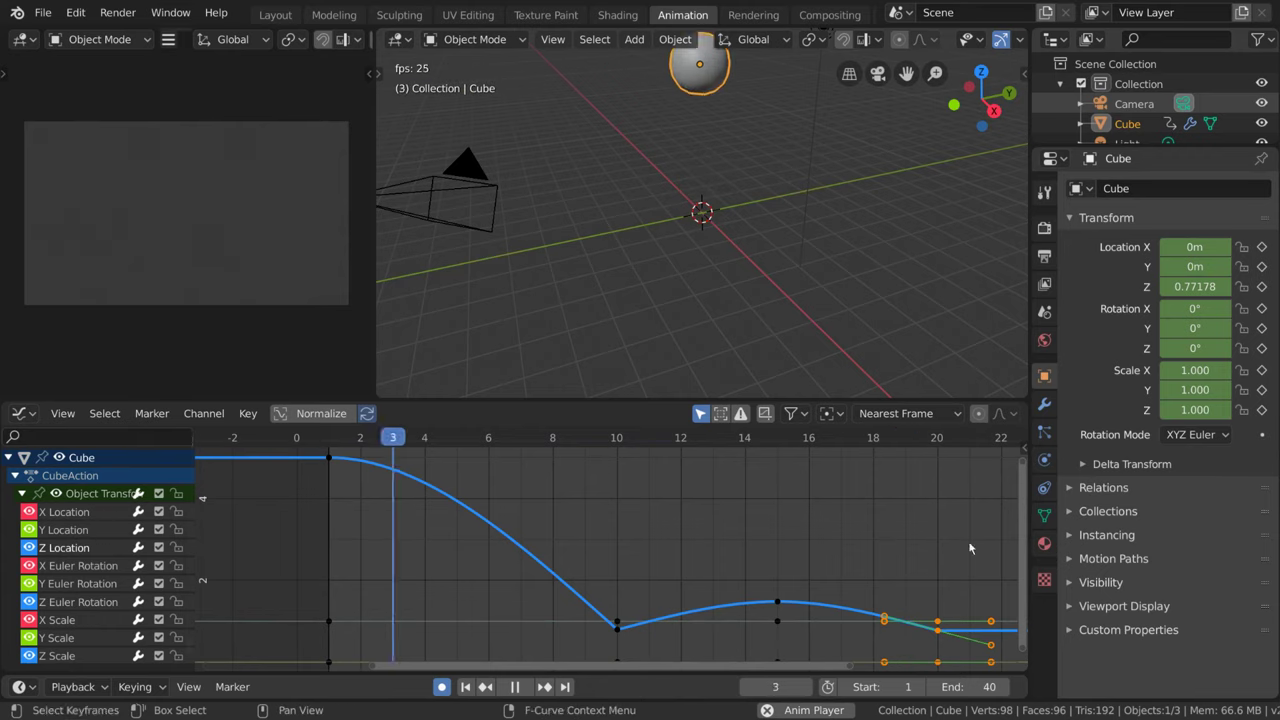
Fit all transform curves into the graph view and zoom out slightly.
key("a")
scroll("down", 3)
middle_click(654, 545)
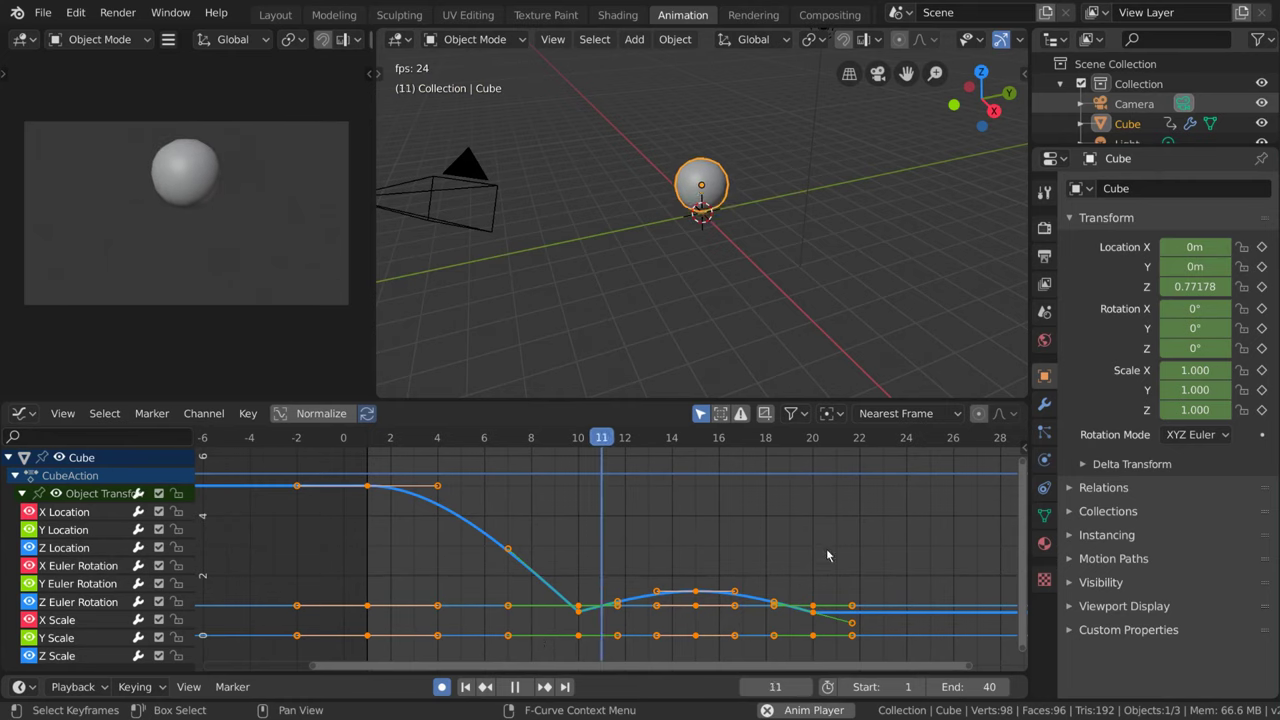
Toggle channel visibility until only the Z Location curve is shown.
left_click(107, 551)
left_click(101, 573)
left_click(95, 592)
left_click(89, 615)
left_click(85, 520)
left_click(75, 555)
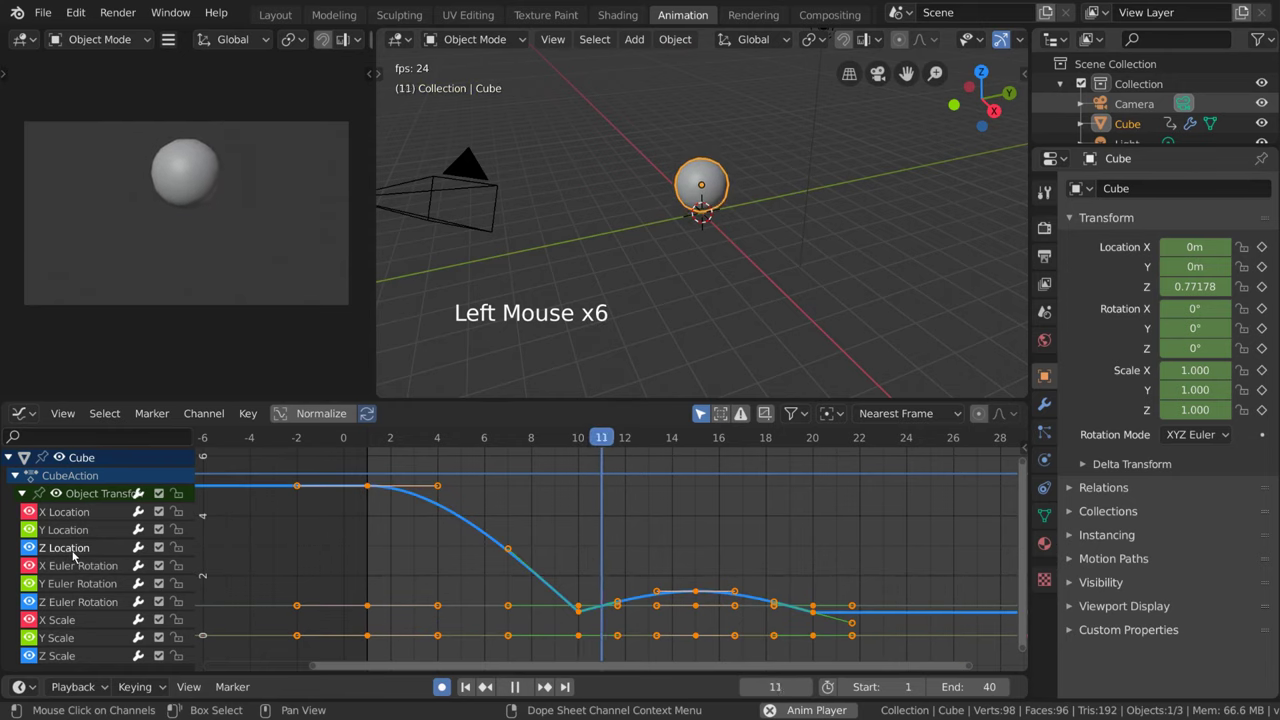
left_click(217, 416)
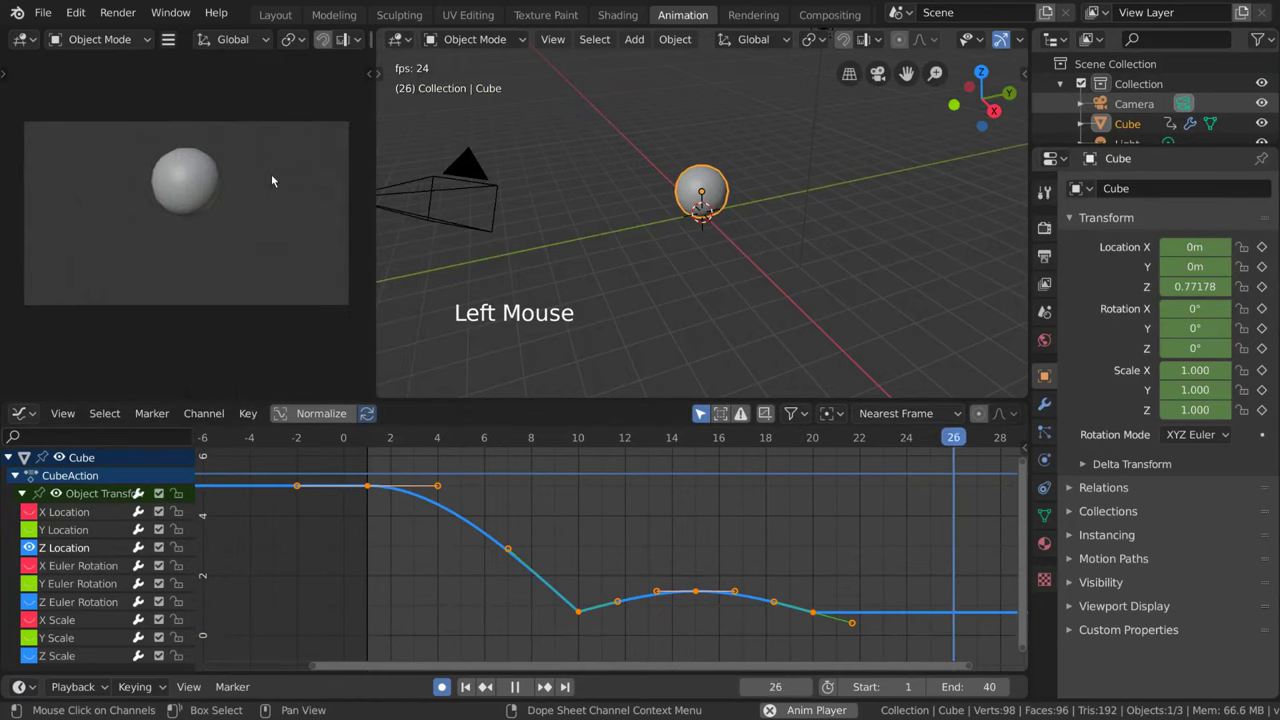
key("ctrl+z")
Try hiding other channels with Shift+H, show all again, and undo back to Z Location only.
key("shift+h")
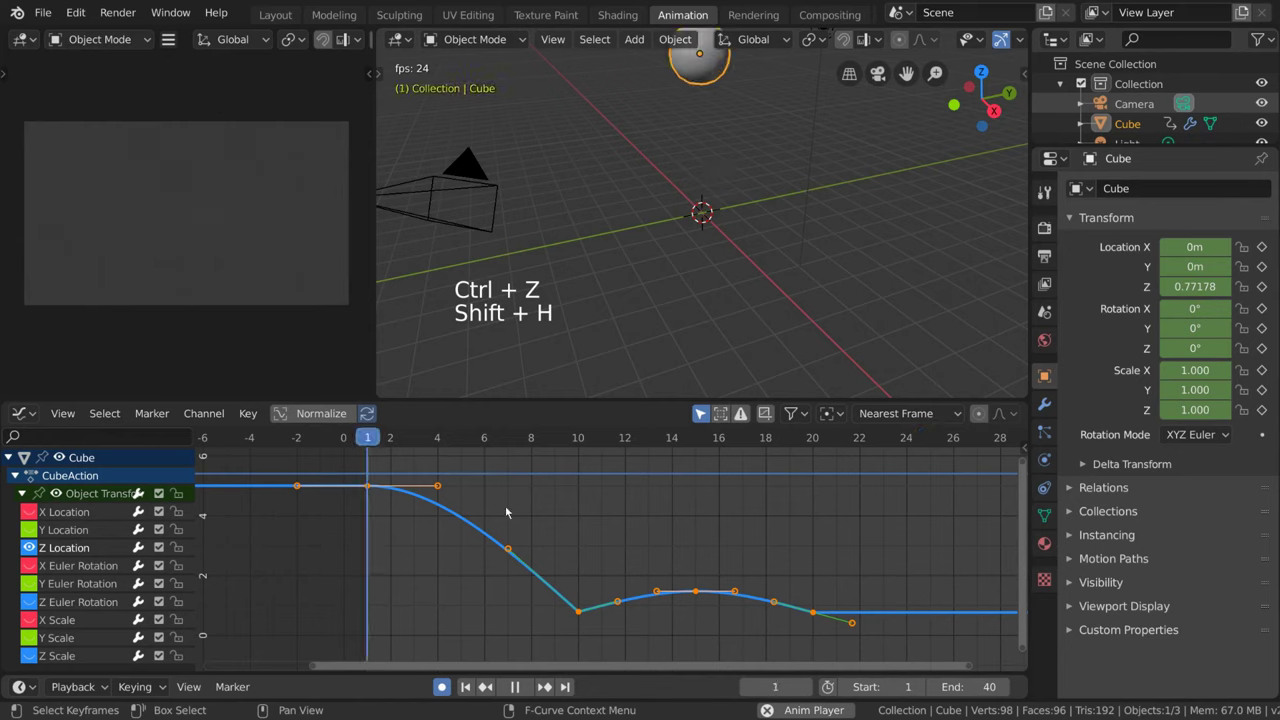
left_click(77, 539)
key("shift+h")
left_click(80, 548)
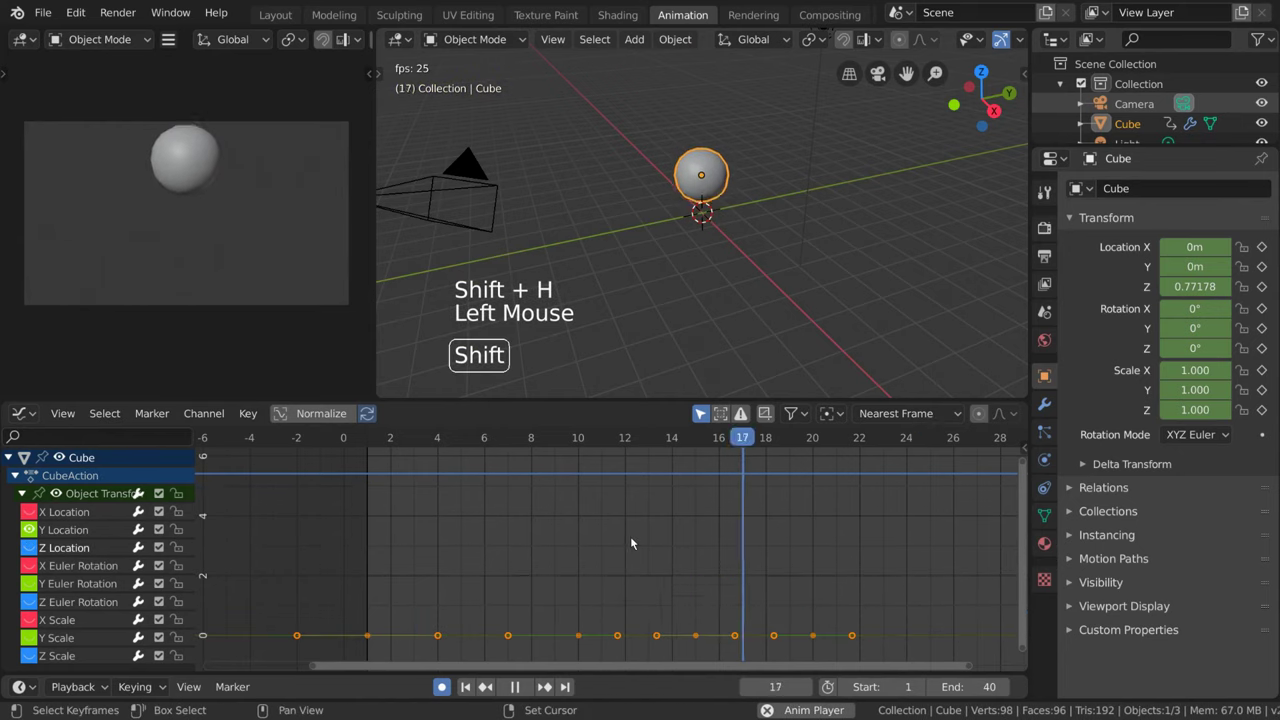
key("shift+h")
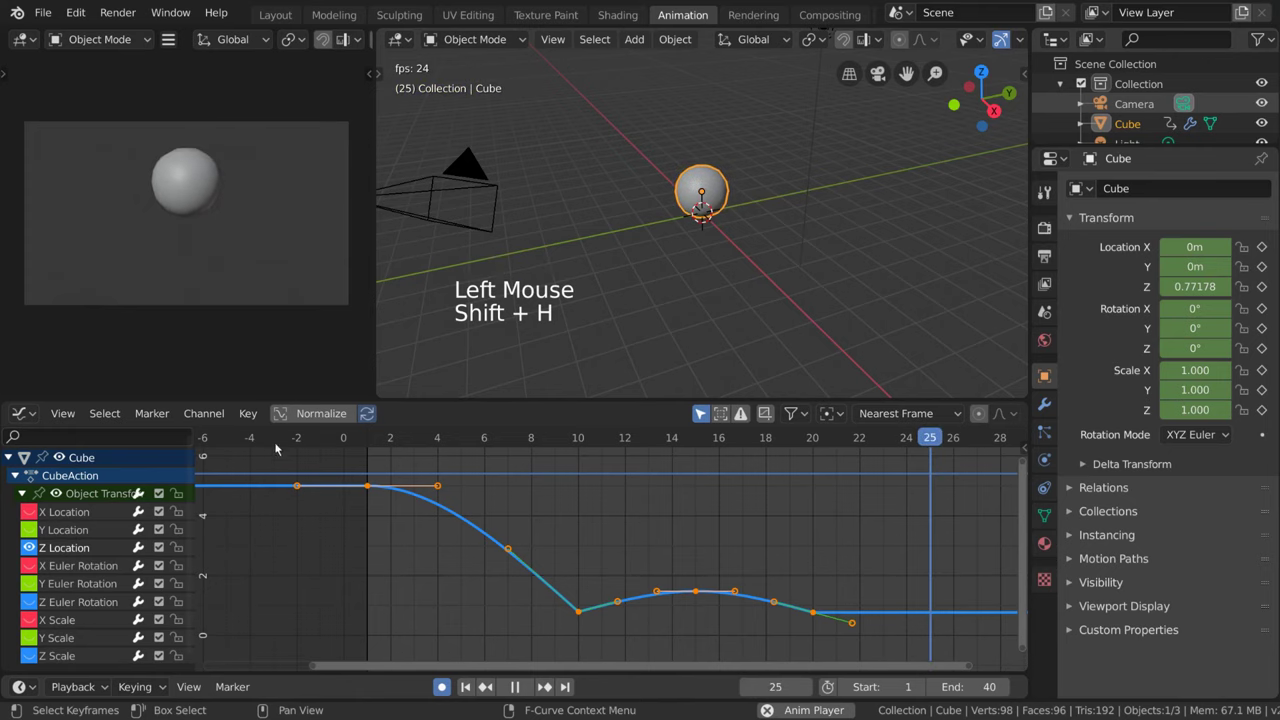
left_click(210, 419)
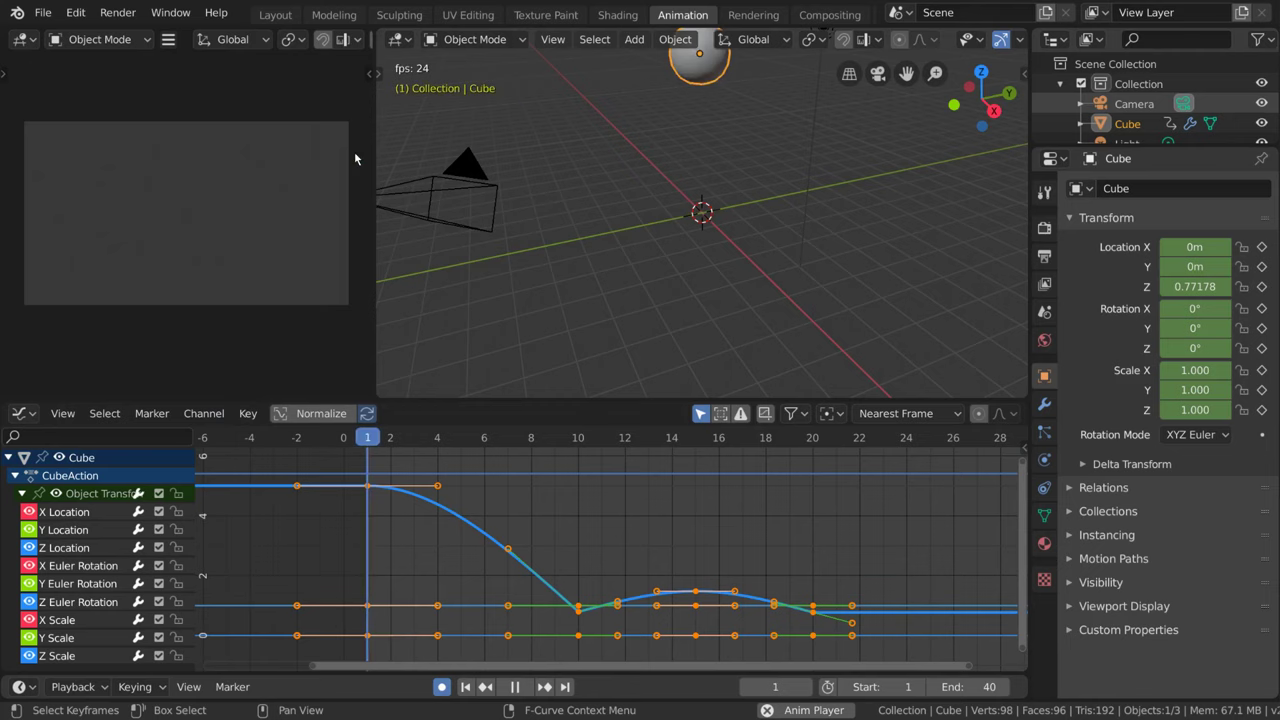
key("ctrl+z")
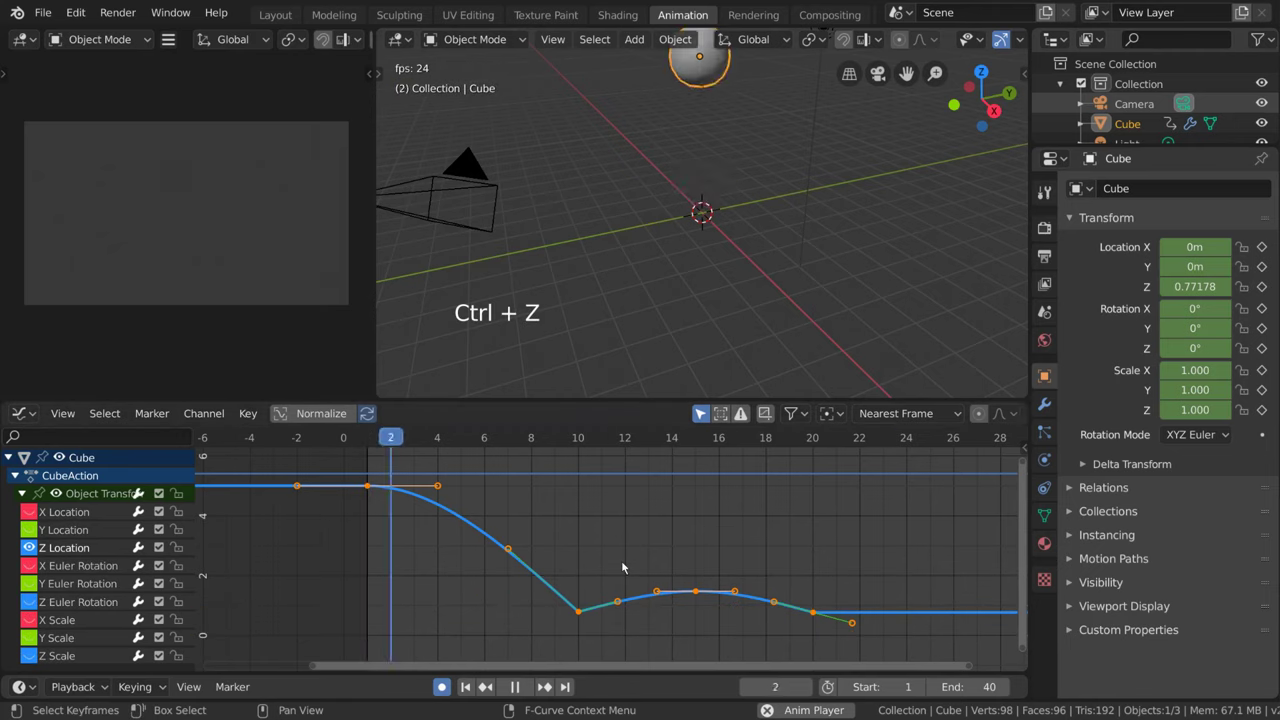
Unhide all curves, then show only the X and Z Location channels.
key("alt+h")
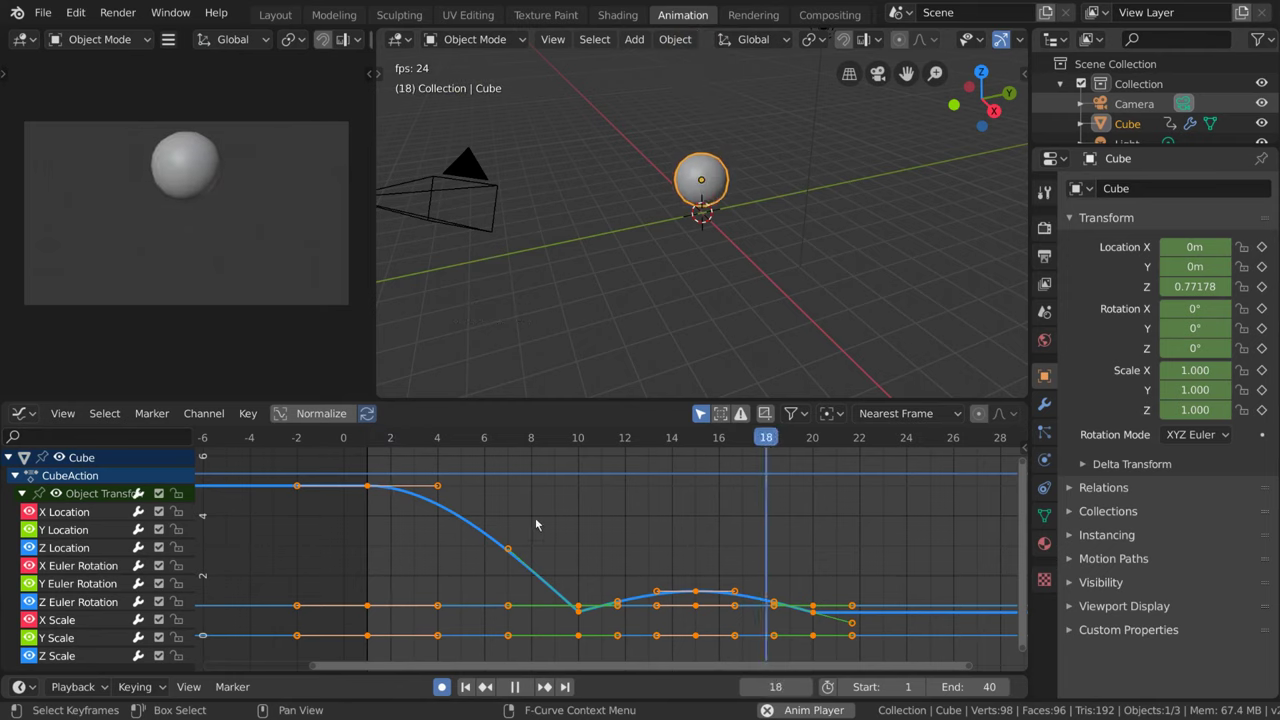
left_click(117, 553)
left_click(106, 531)
left_click(106, 520)
key("shift+h")
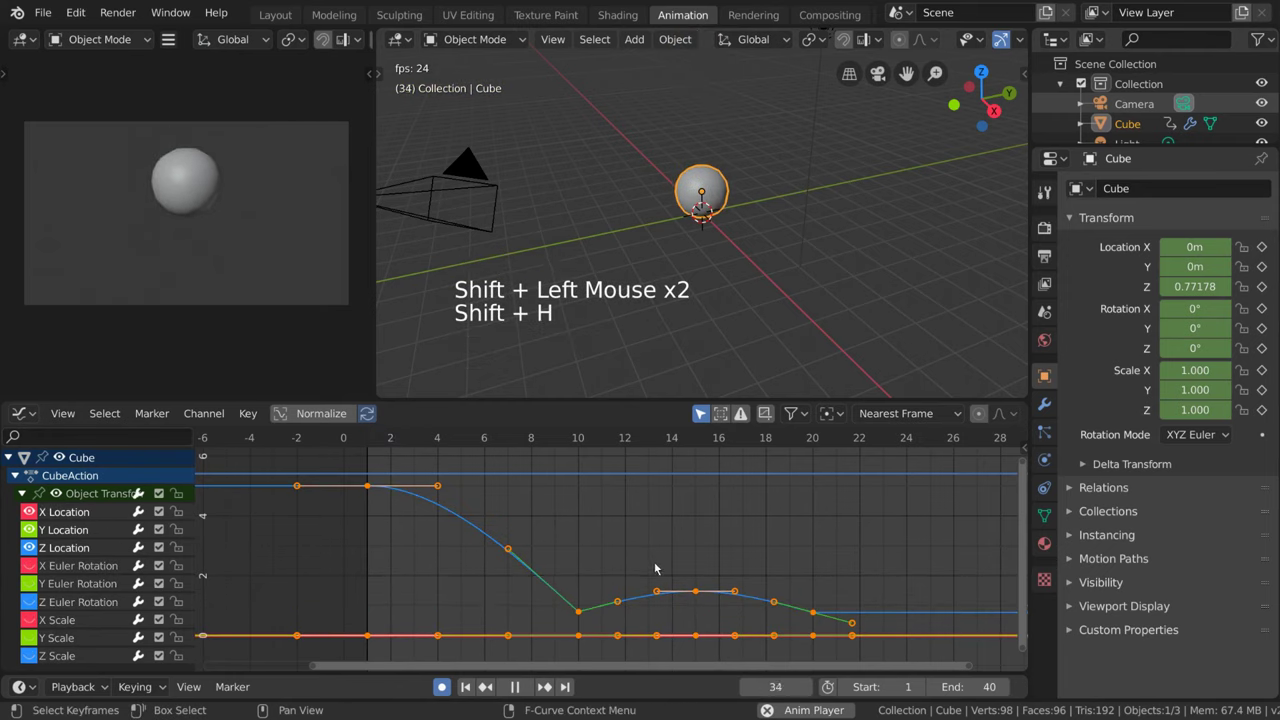
key("g")
Grab keyframes of the smaller second bounce and raise its peak.
left_click(583, 617)
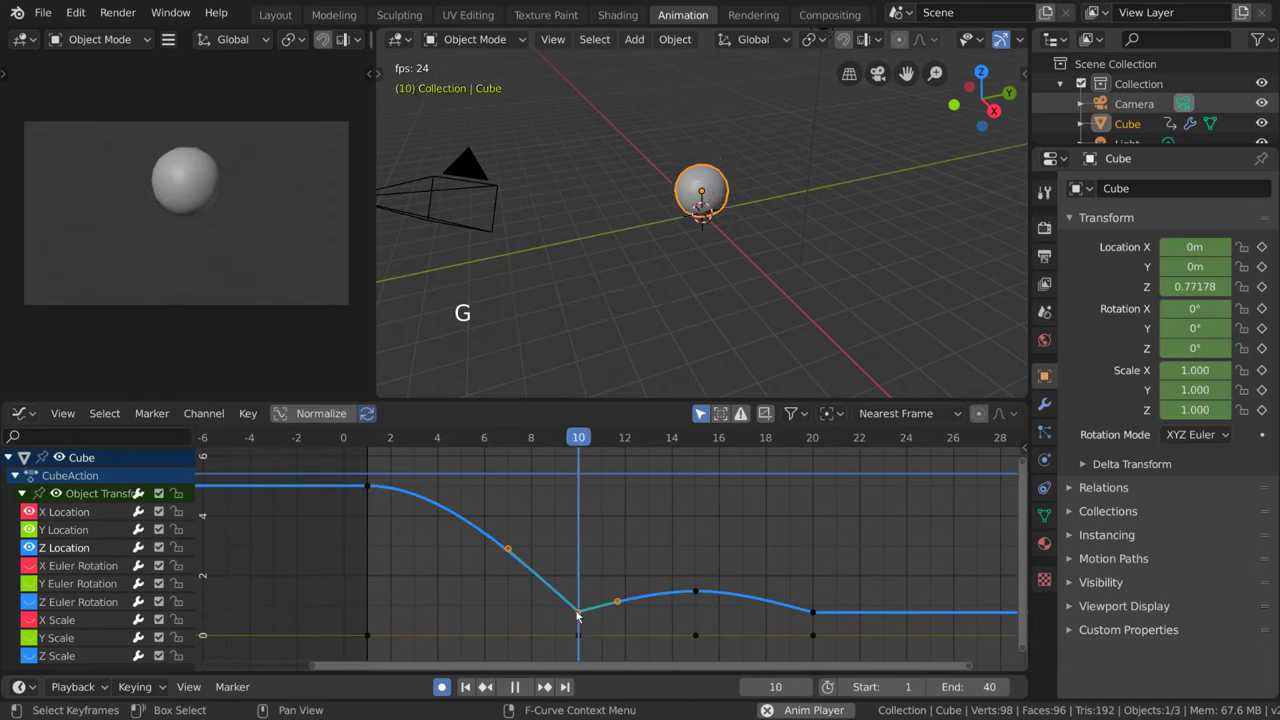
left_click(584, 637)
key("g")
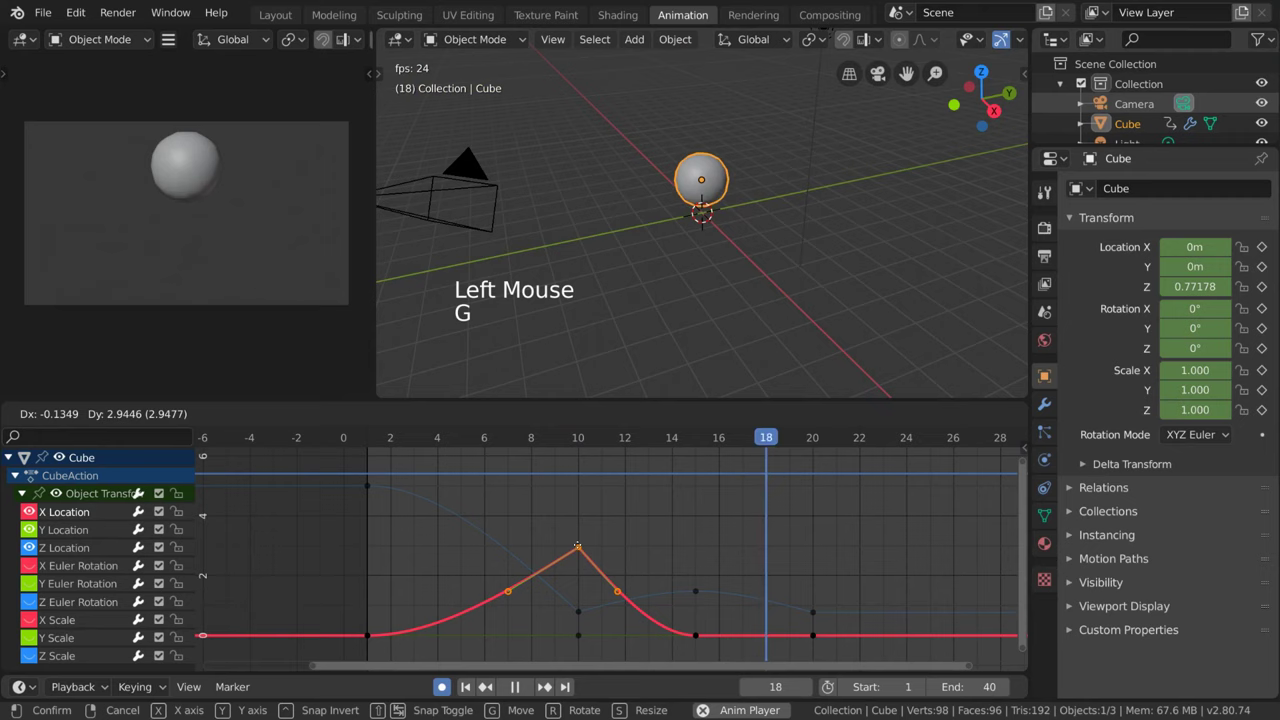
left_click(694, 640)
key("g")
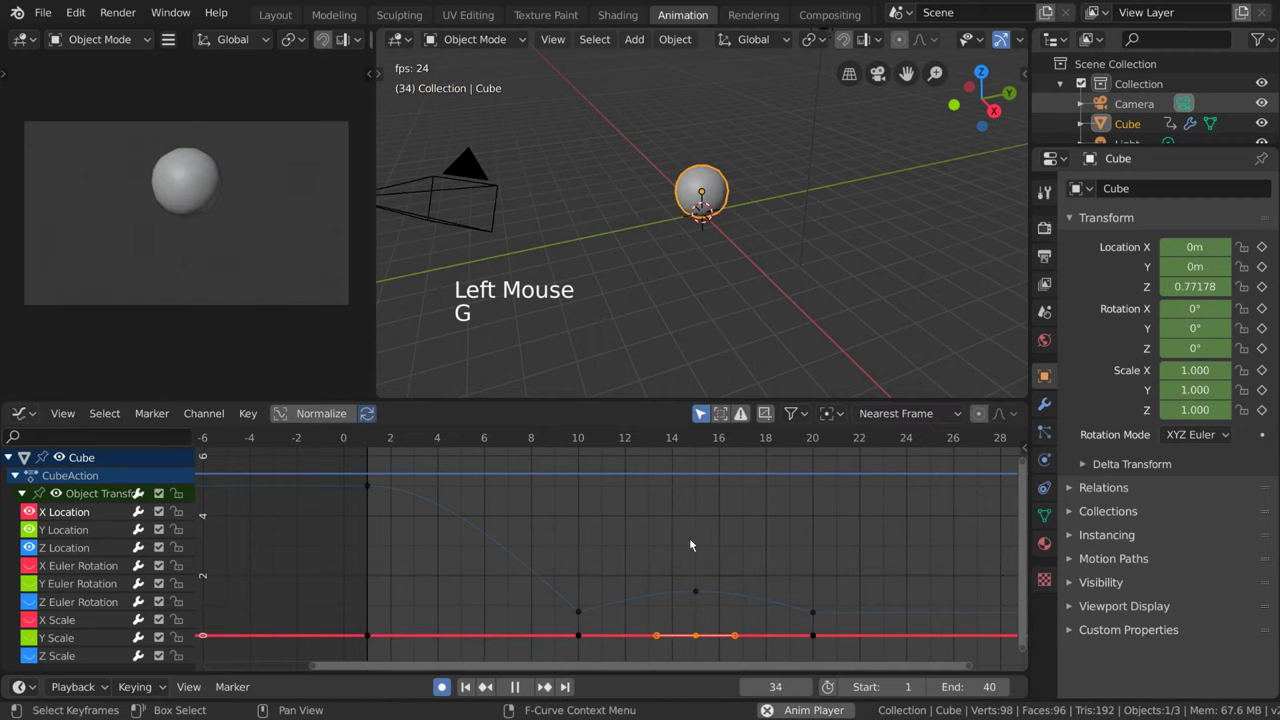
left_click(696, 596)
key("g")
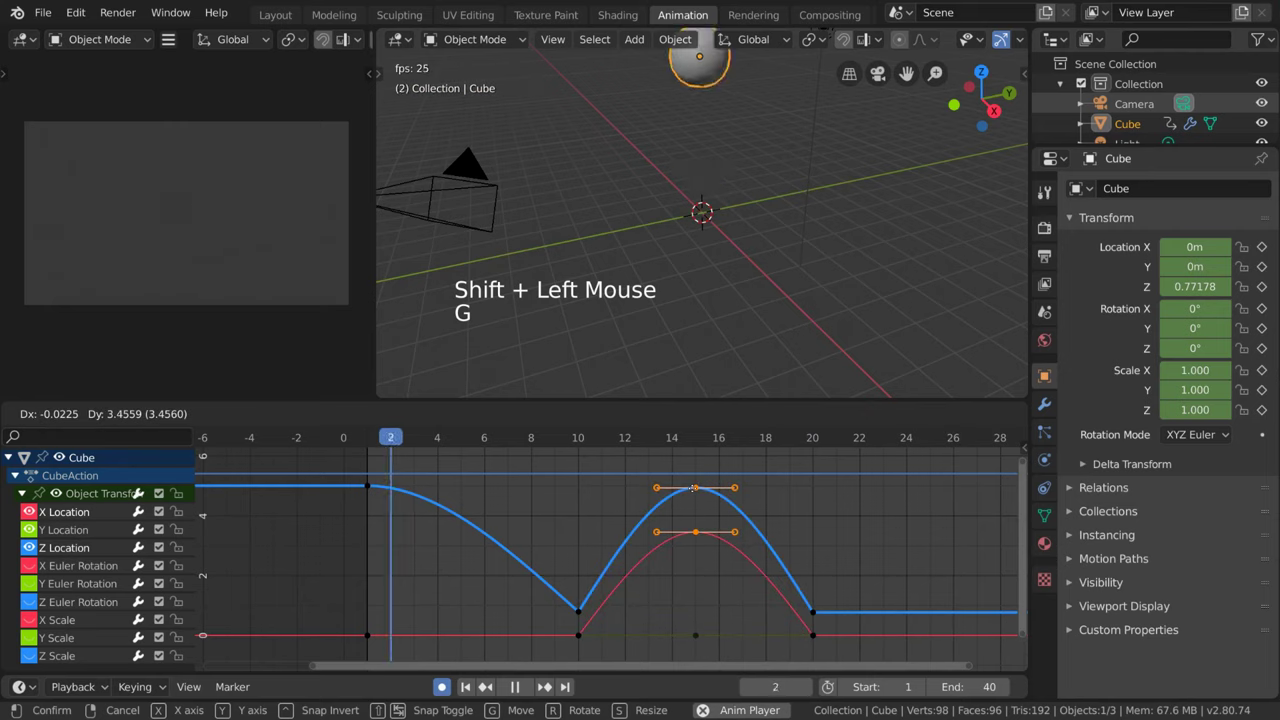
Select the second-bounce keys together and move them to tilt the bounce.
left_click(579, 614)
left_click(702, 597)
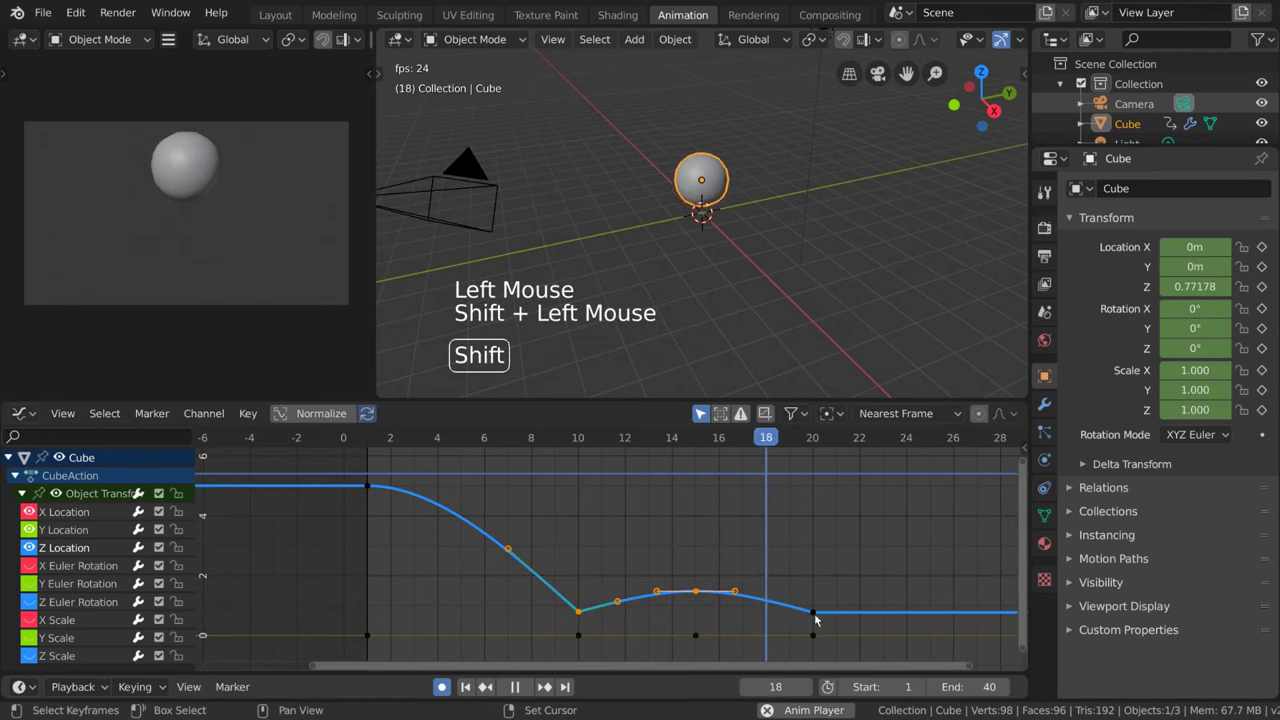
double_click(820, 621)
double_click(702, 642)
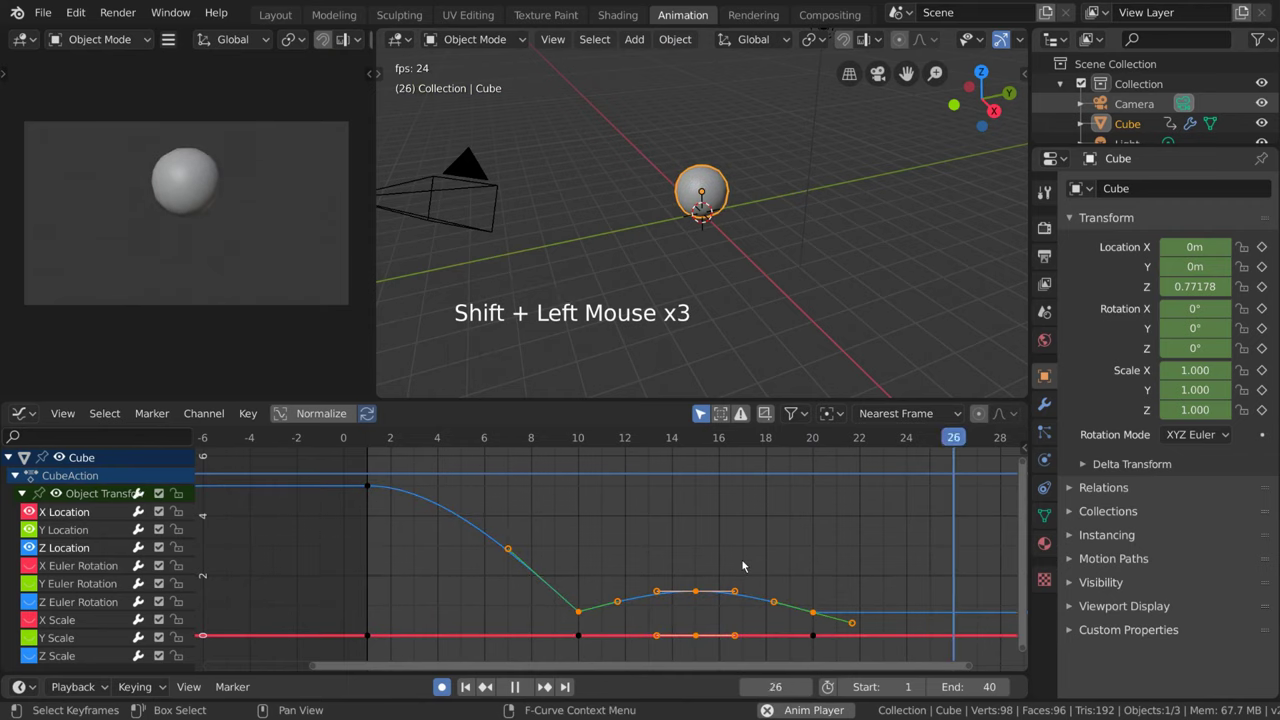
key("g")
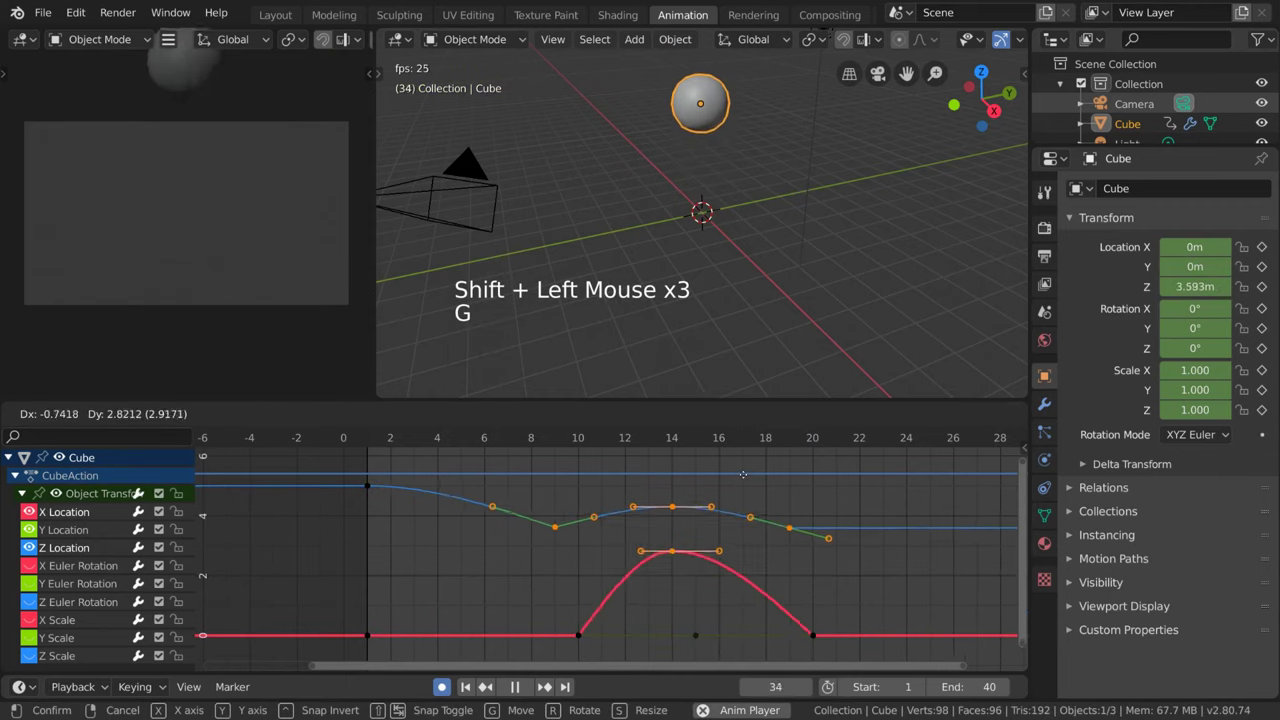
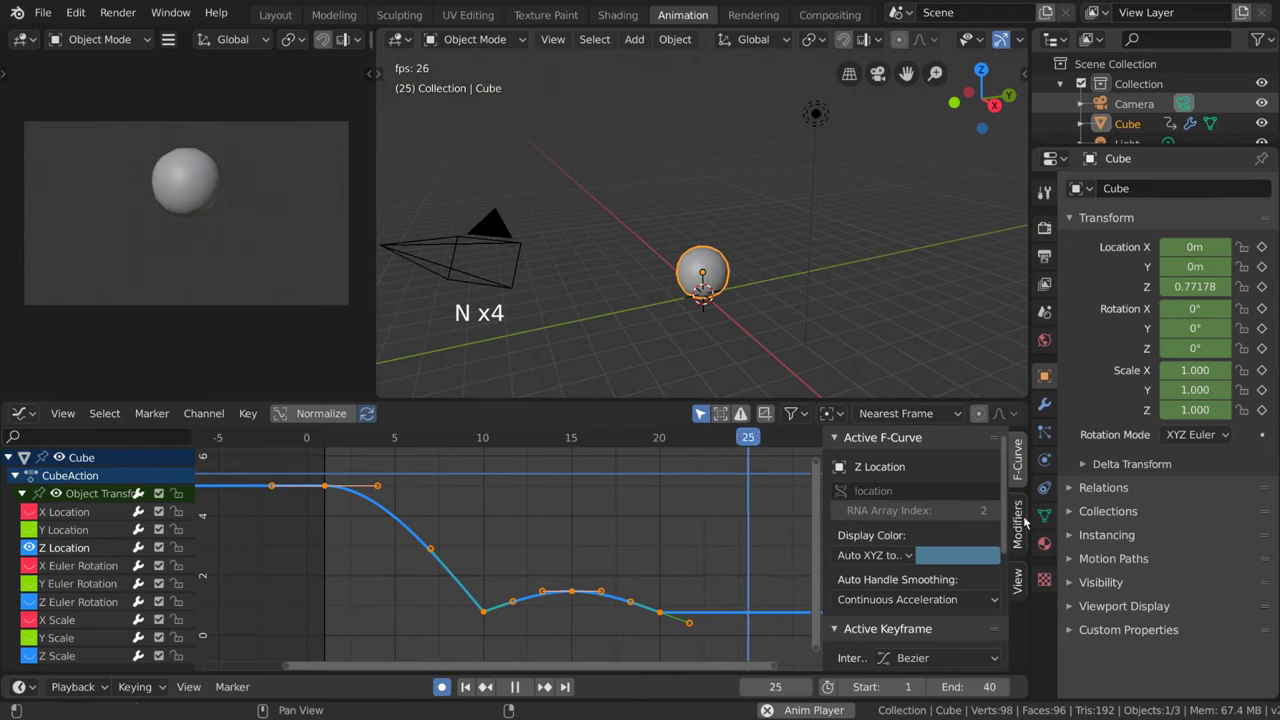
Deselect the keyframes and select the Z Location curve in the channel list.
left_click(1026, 536)
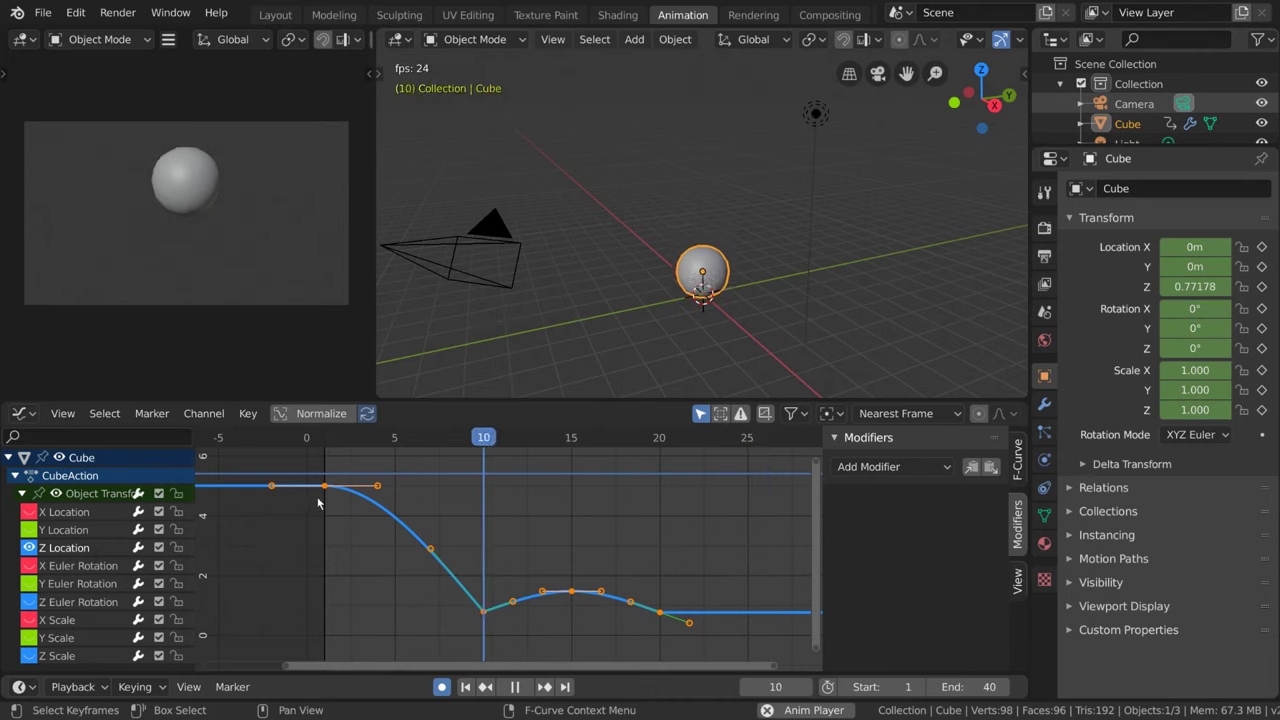
left_click(332, 489)
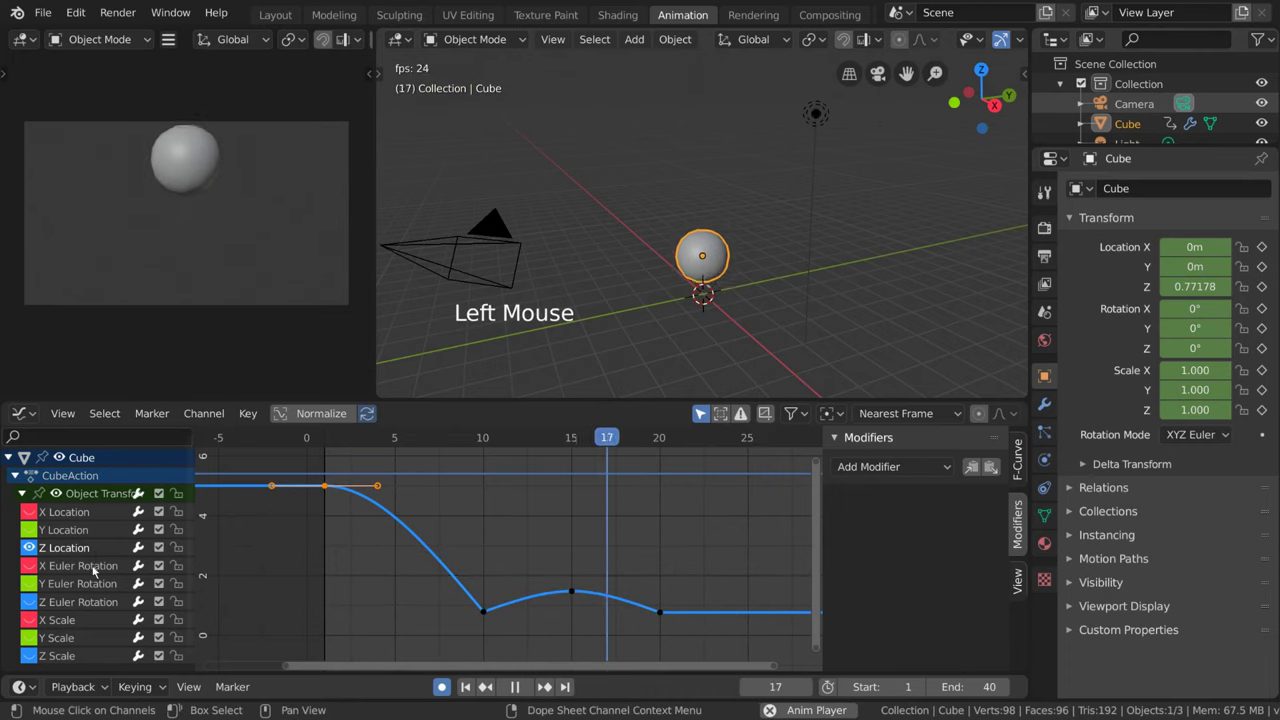
left_click(87, 546)
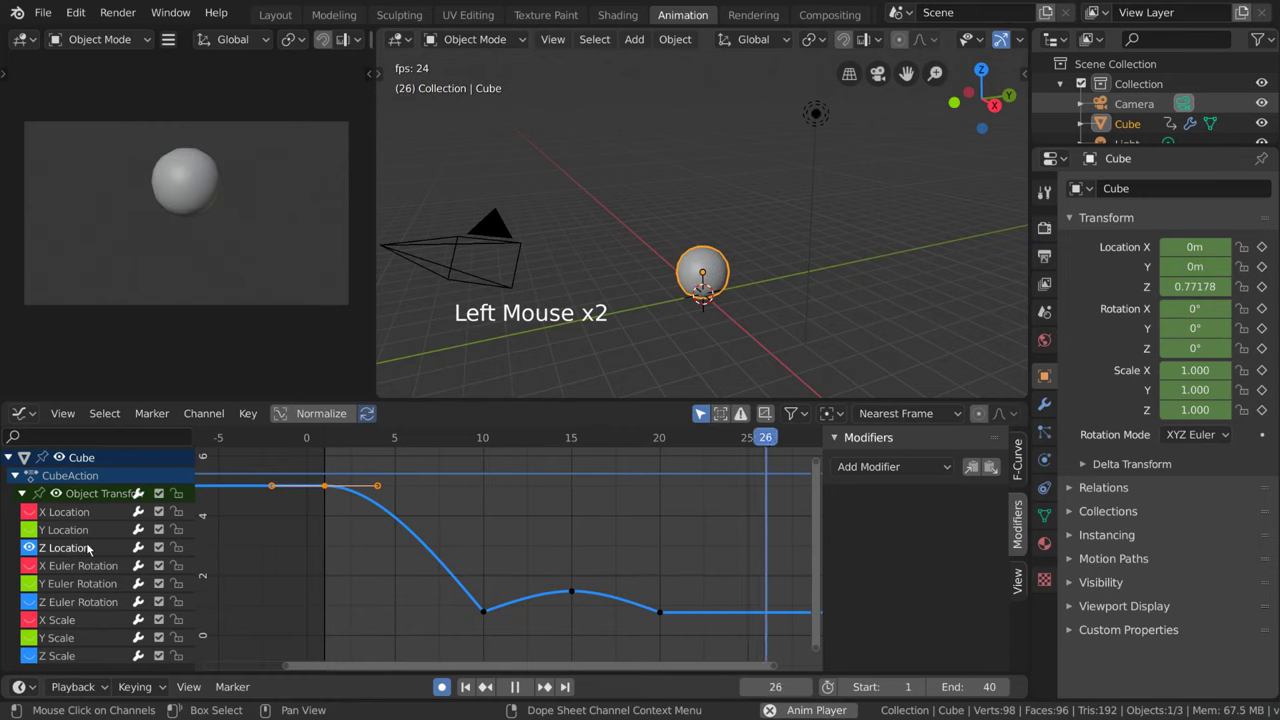
left_click(96, 550)
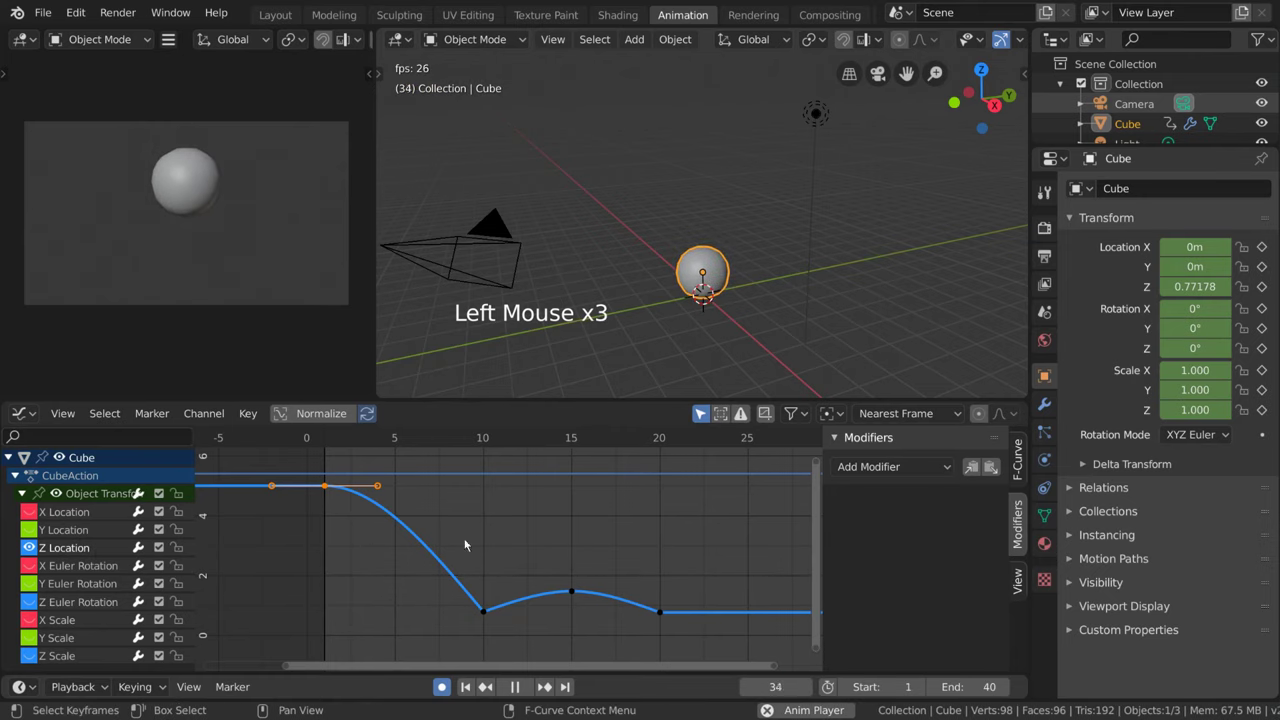
Add a Noise modifier to Z Location, undo it, and reopen the Add Modifier list.
left_click(931, 473)
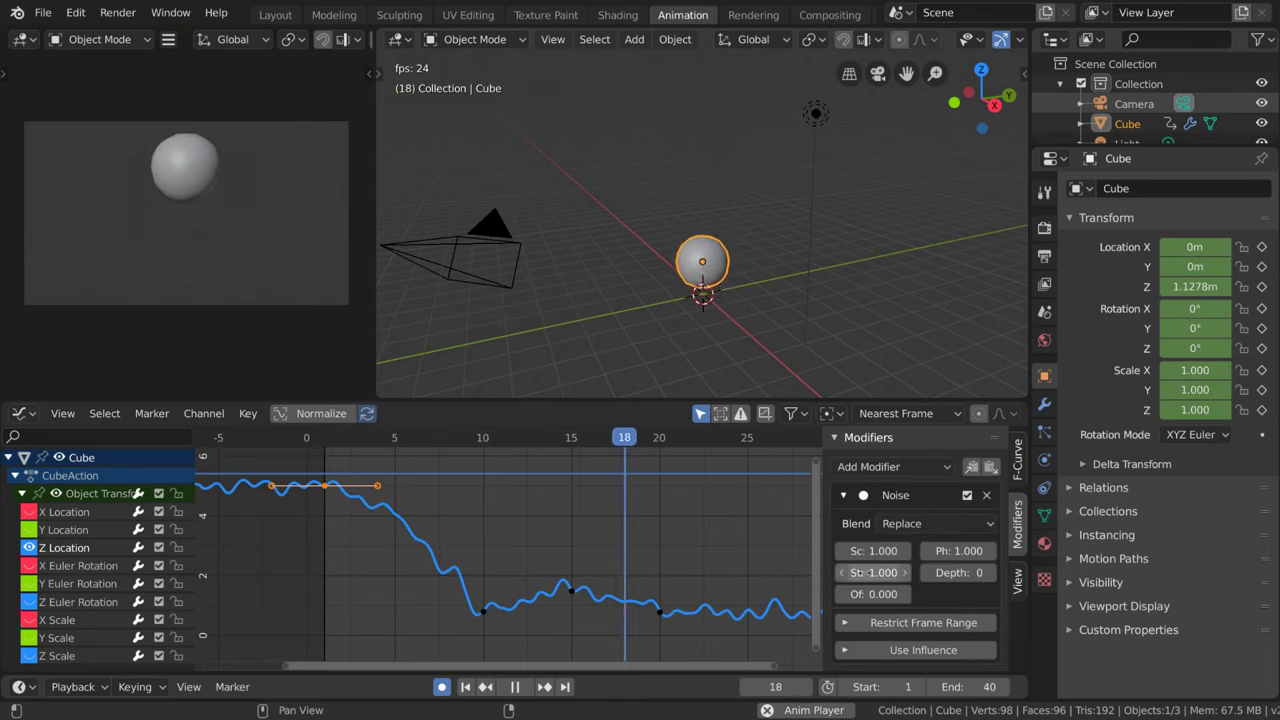
key("ctrl+z")
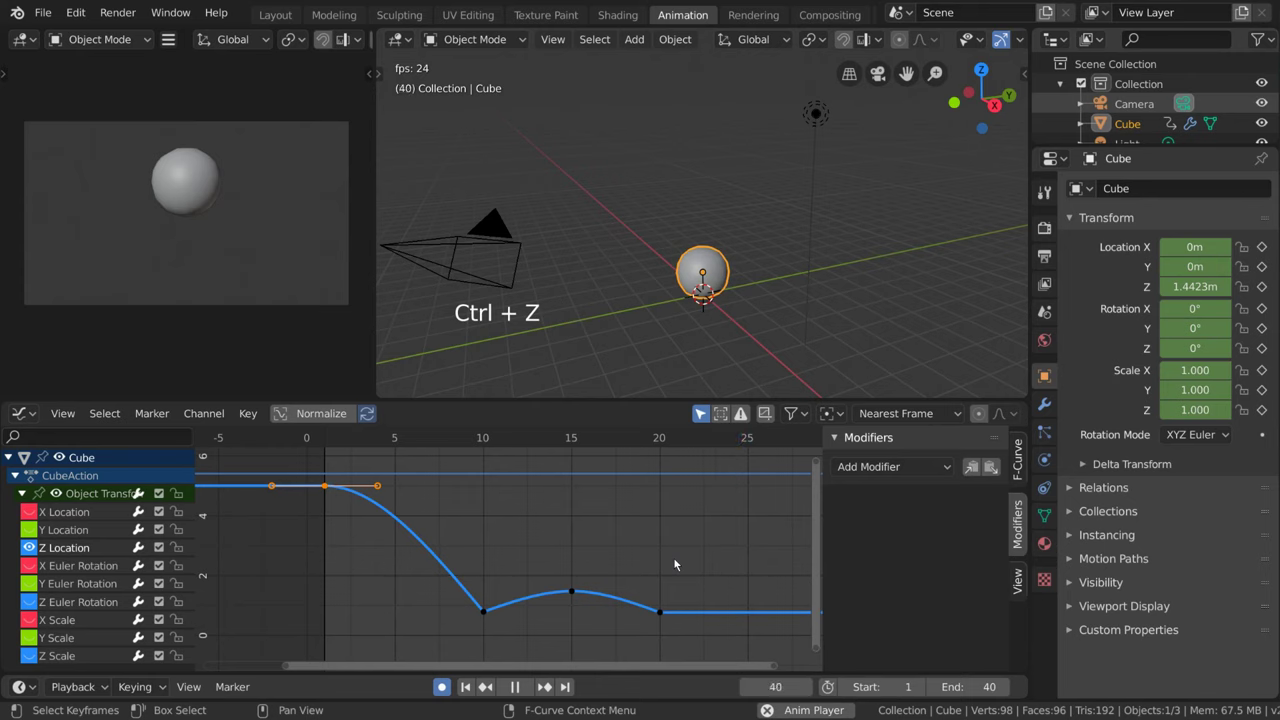
key("ctrl+shift+m")
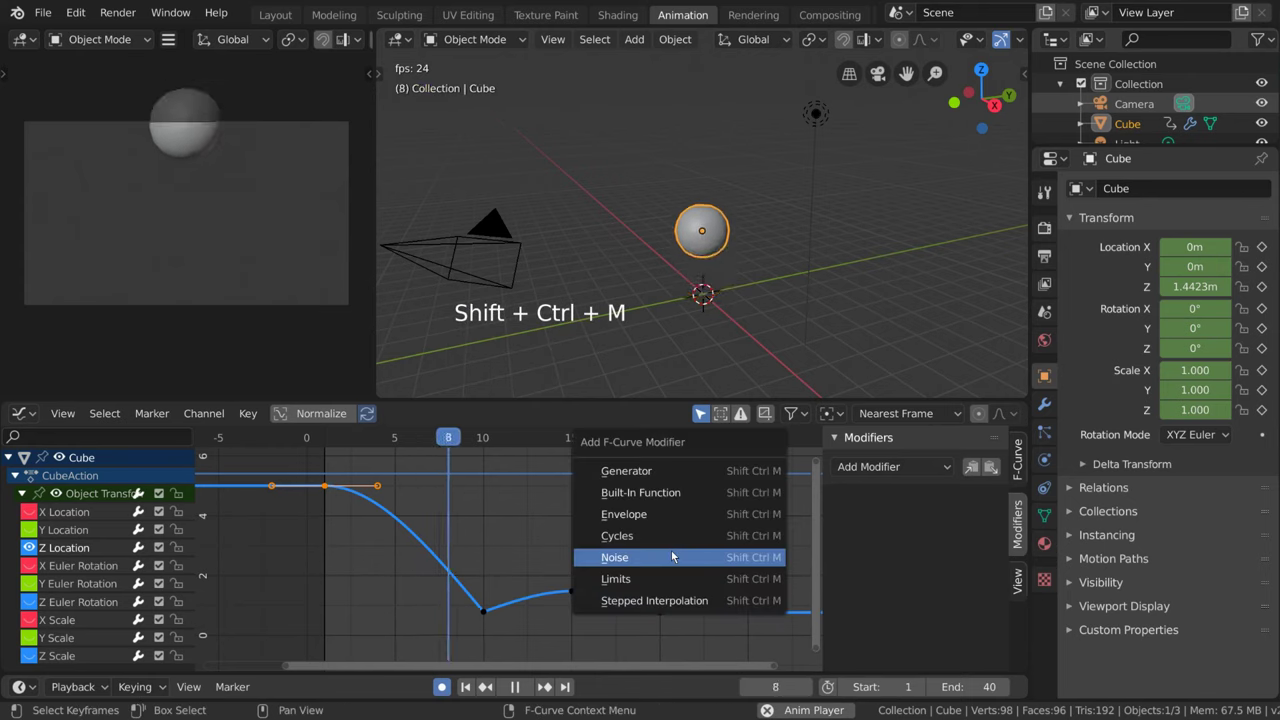